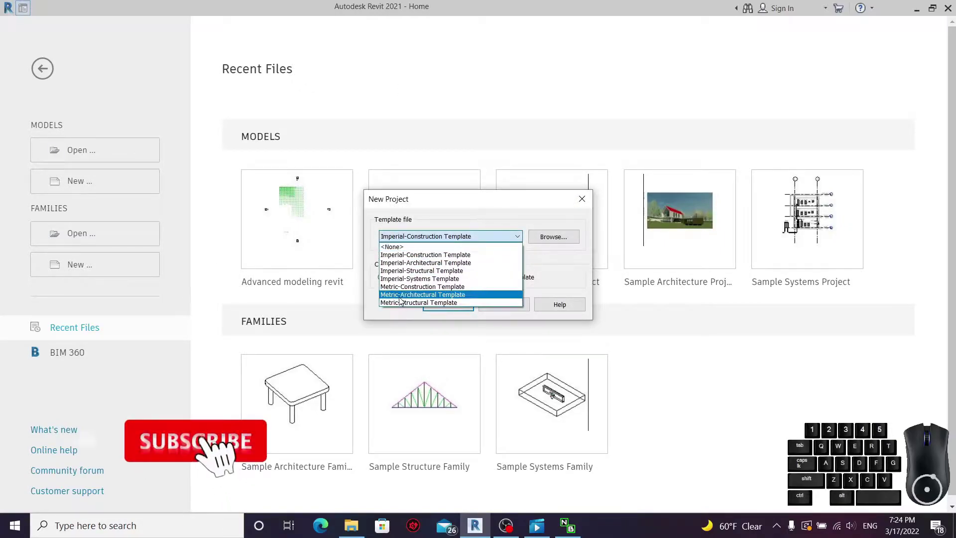
- Start a new project on the Metric-Architectural template and set length units to meters
double_click(455, 313)
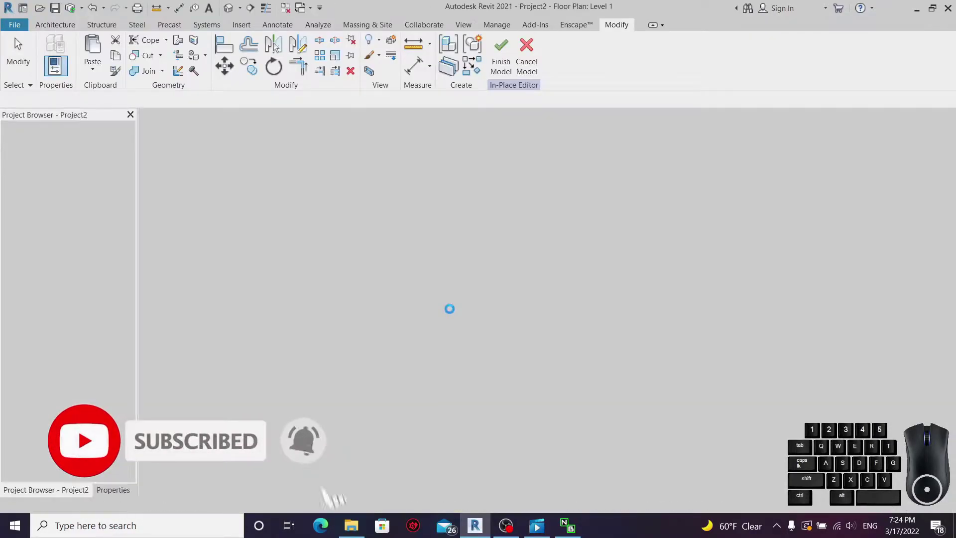
double_click(498, 200)
click(493, 197)
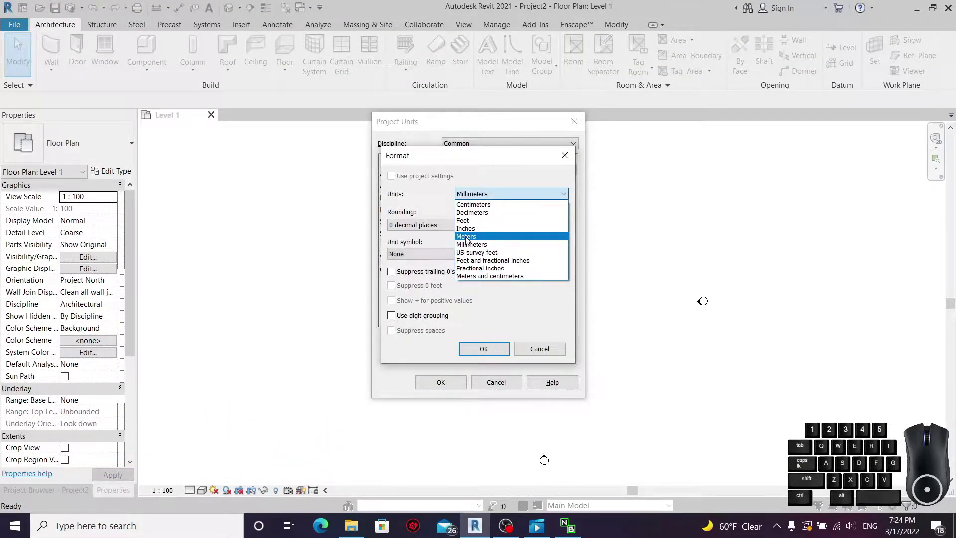
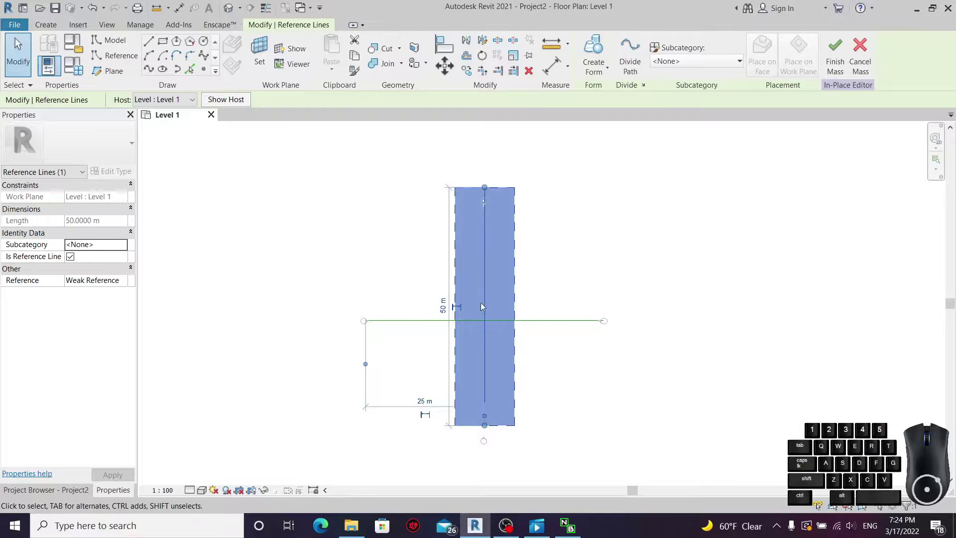
- Snap the vertical 50 m reference line onto the horizontal line's midpoint
click(447, 73)
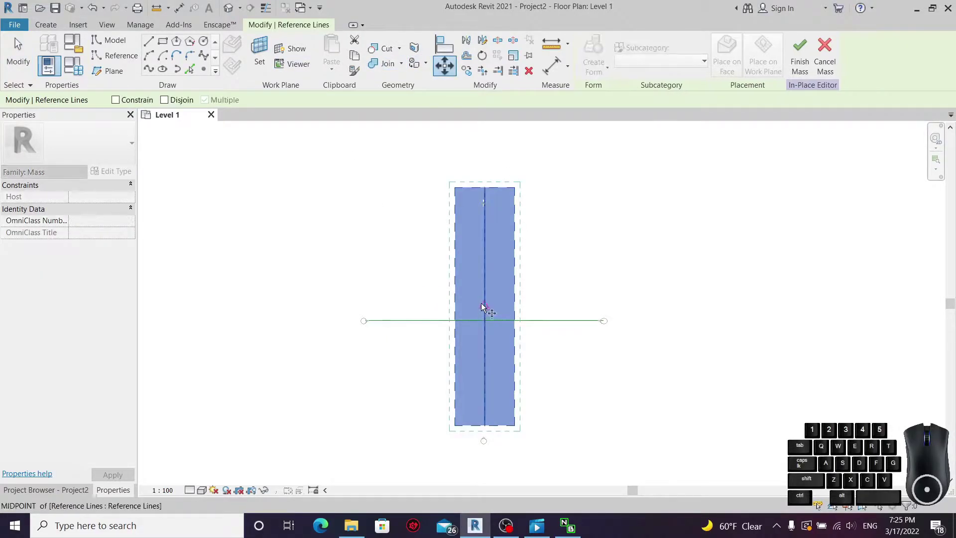
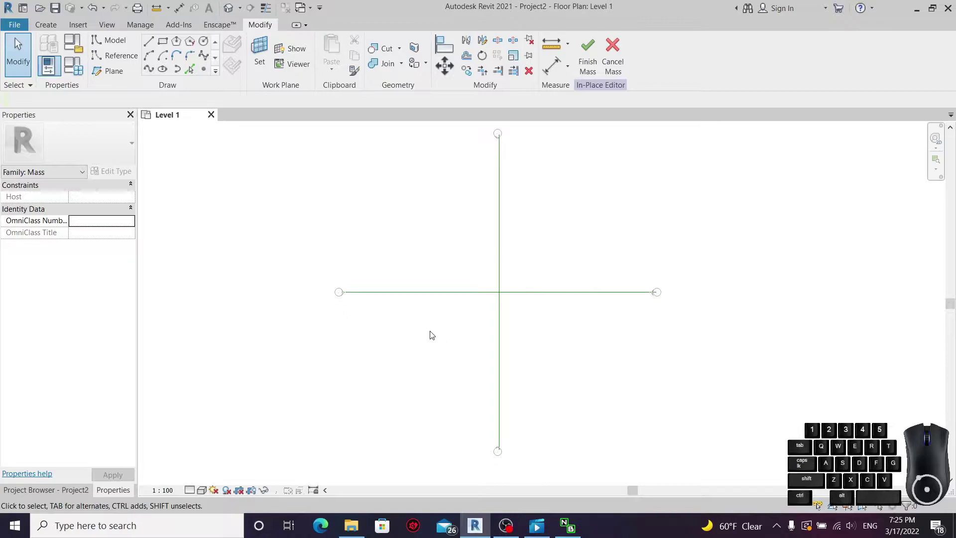
- Begin placing point elements on the reference lines
click(207, 73)
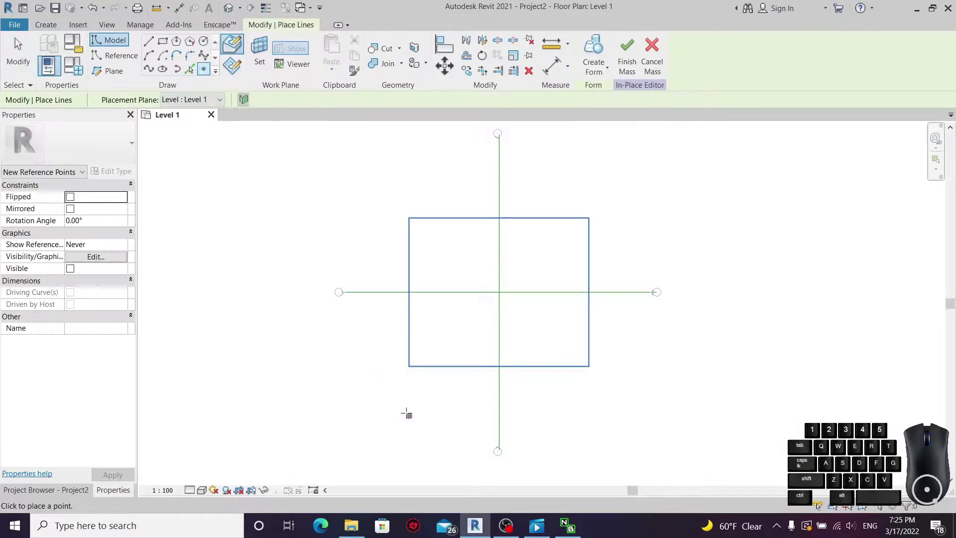
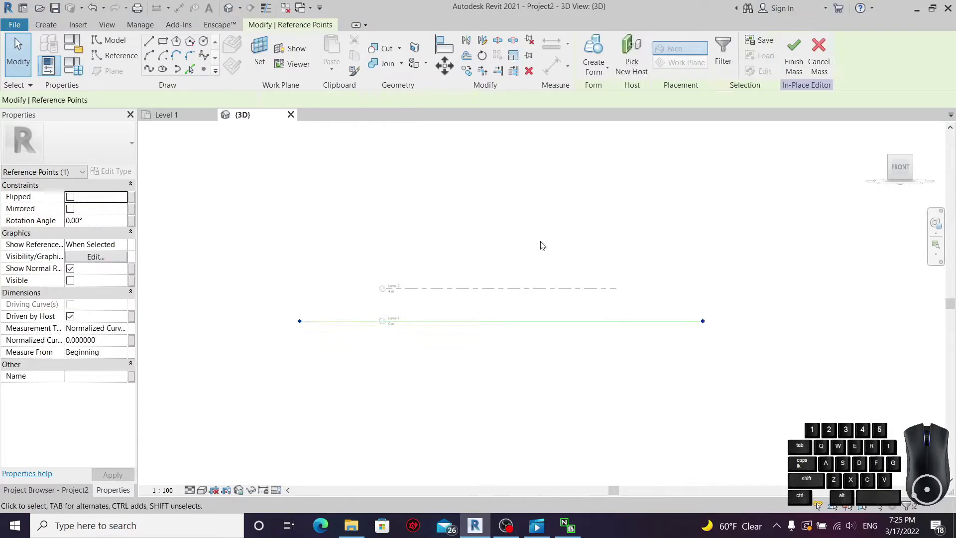
- Copy the line's two end points just below the reference line
click(157, 100)
click(164, 112)
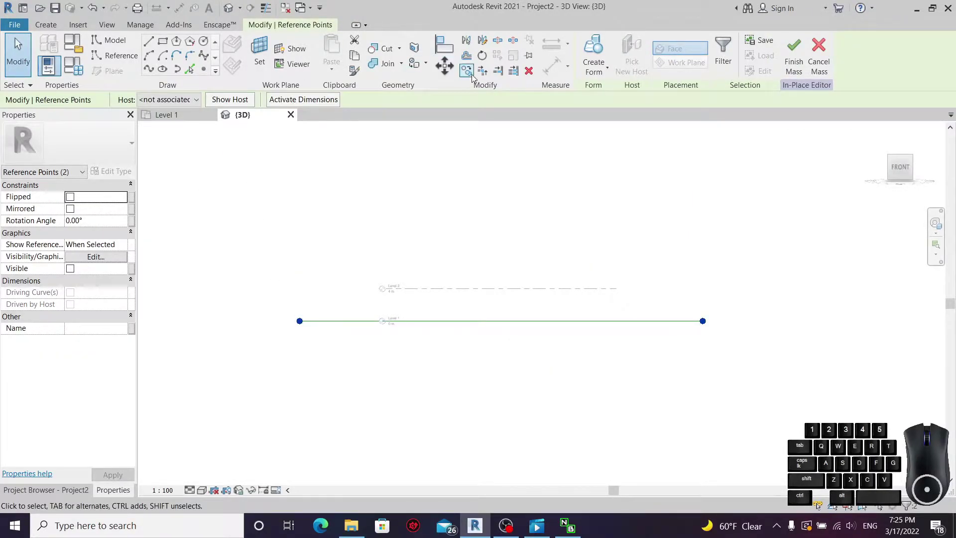
click(476, 75)
scroll(up, 3)
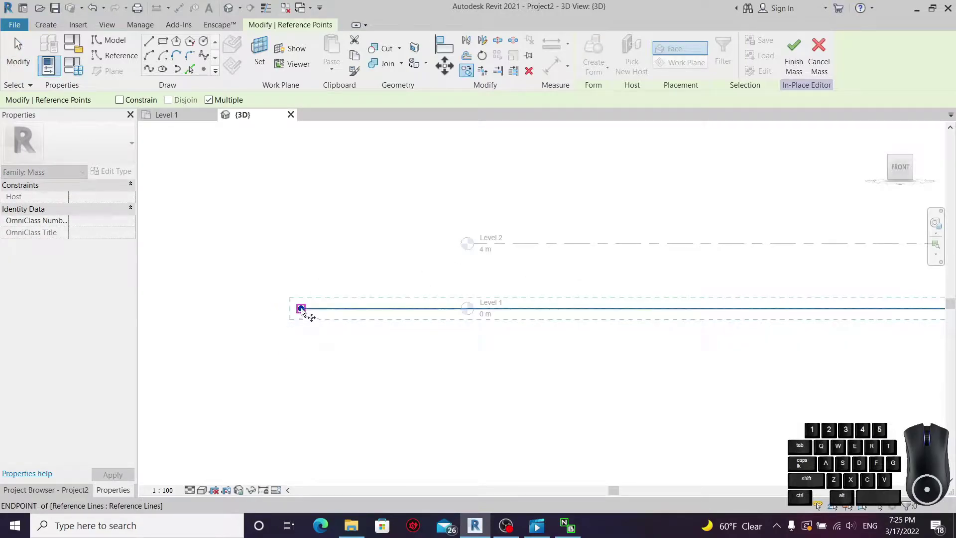
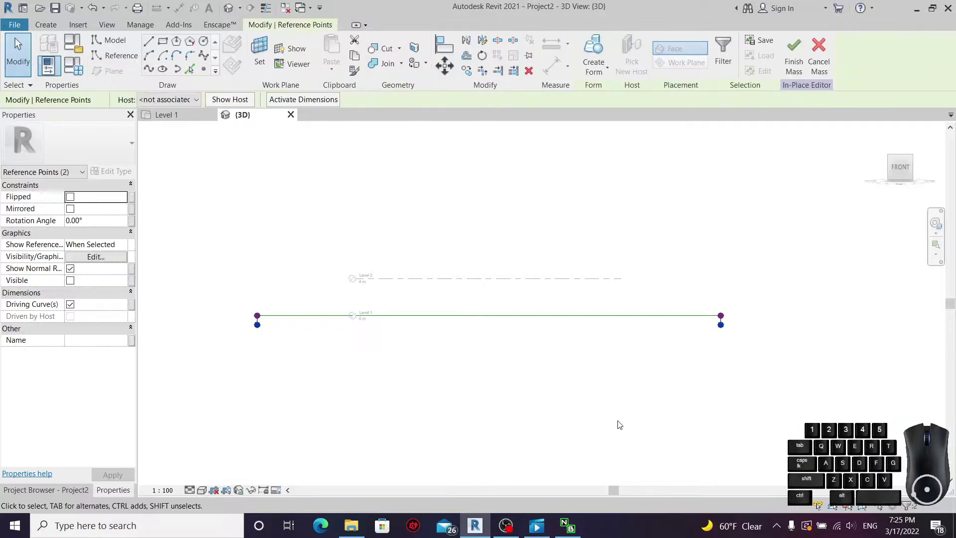
- Draw a 50 m model line between the copied points and select it
click(154, 73)
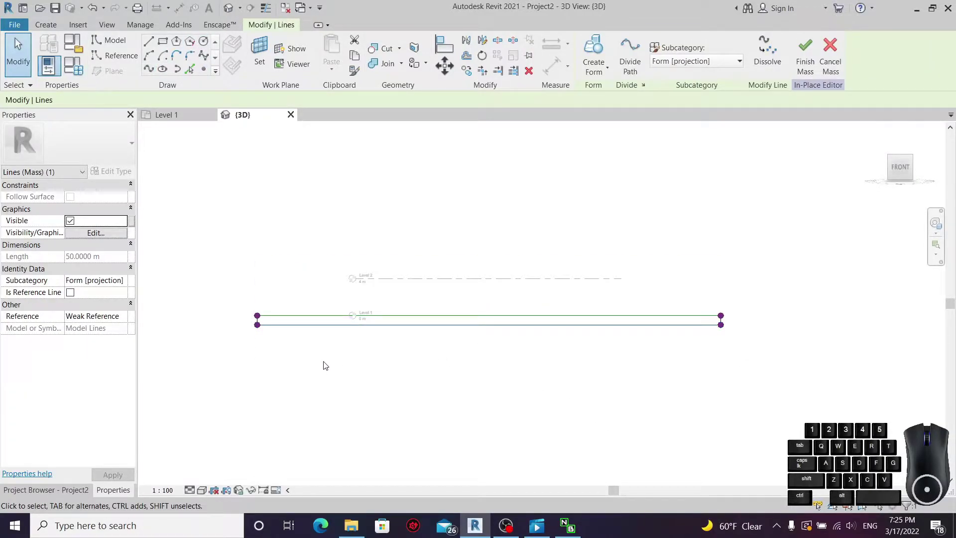
click(351, 189)
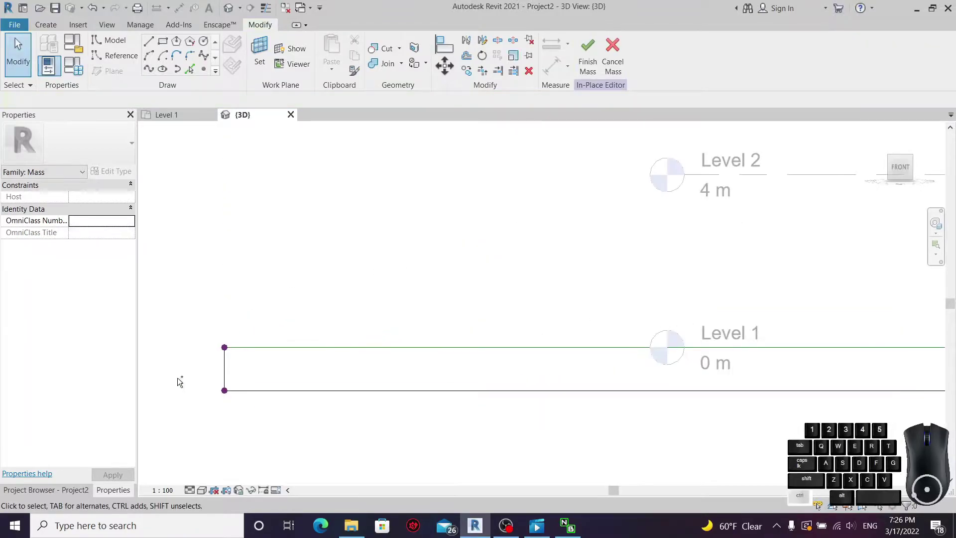
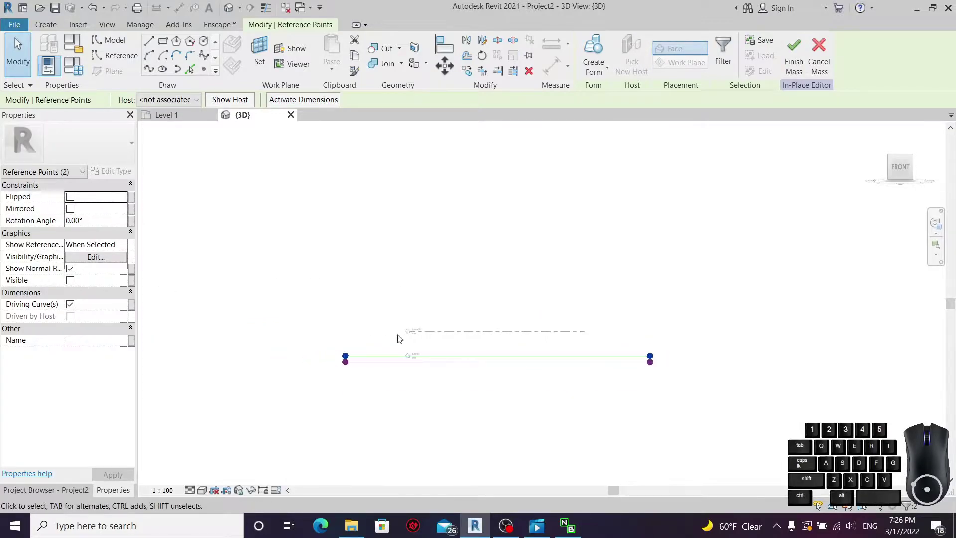
click(154, 73)
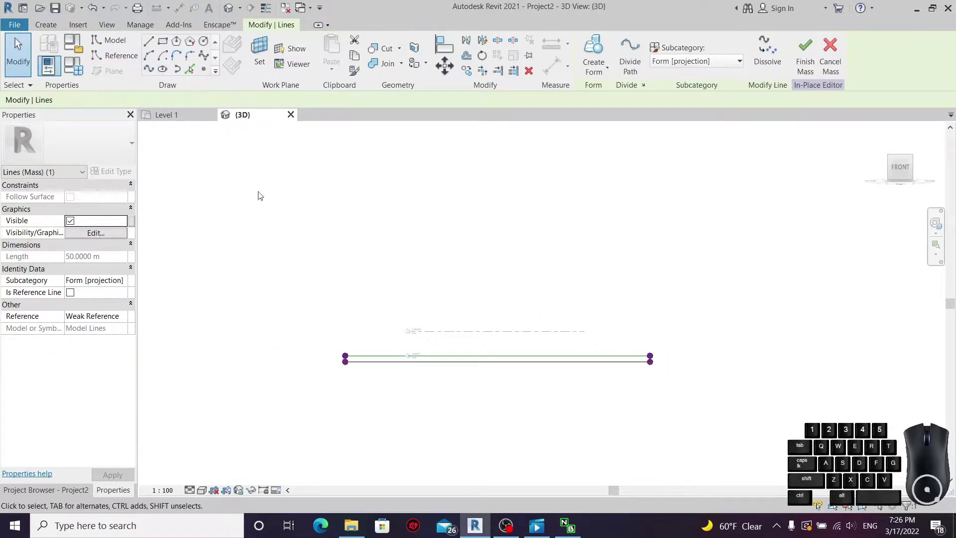
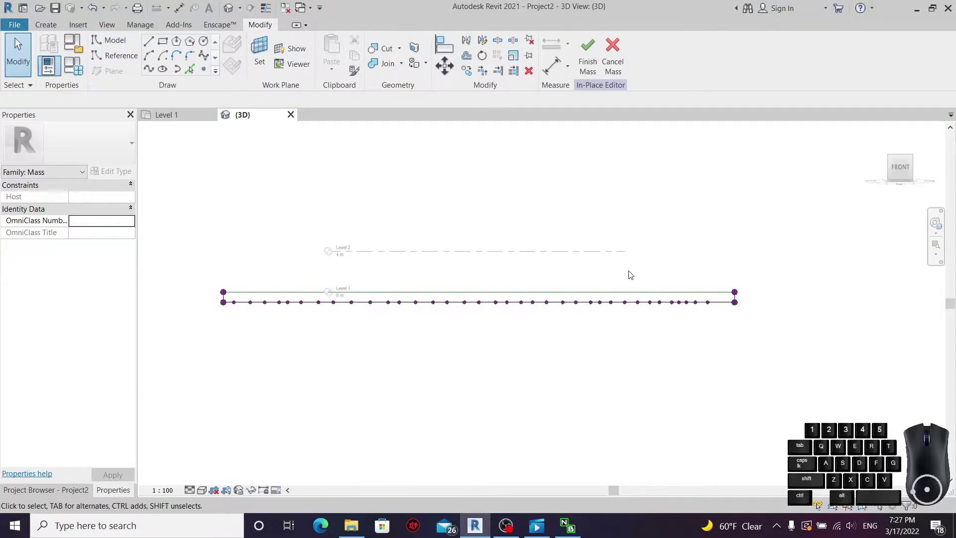
- Equalize the point spacing and select the lower line with its points
middle_click(256, 307)
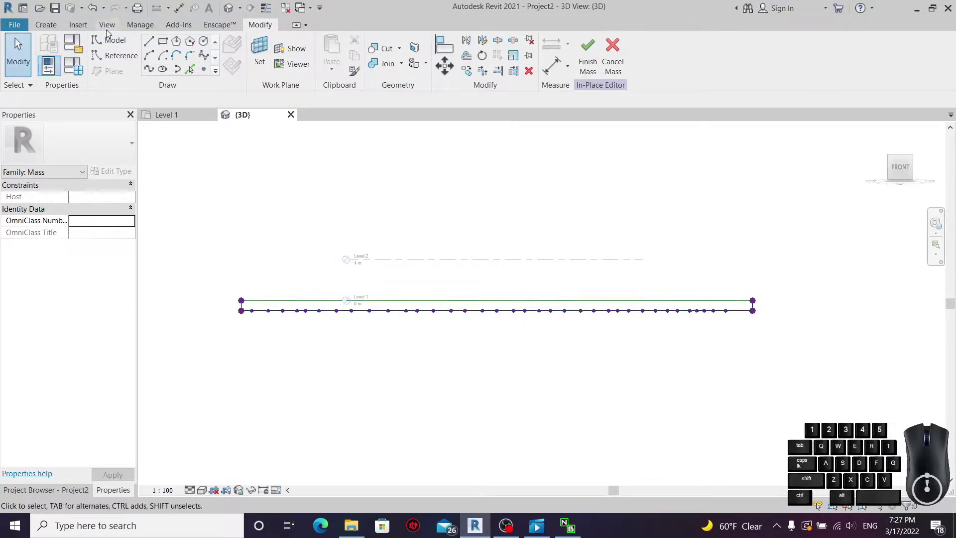
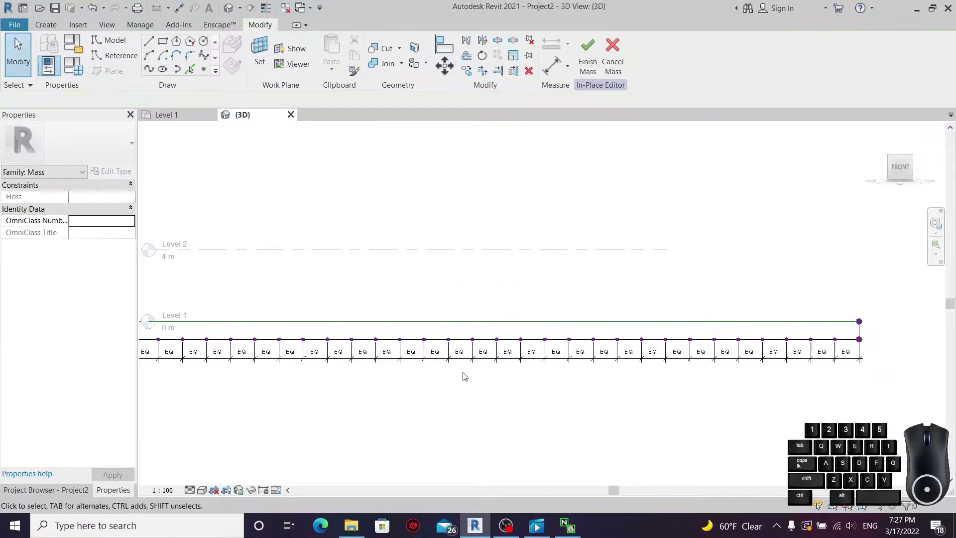
click(467, 363)
click(530, 72)
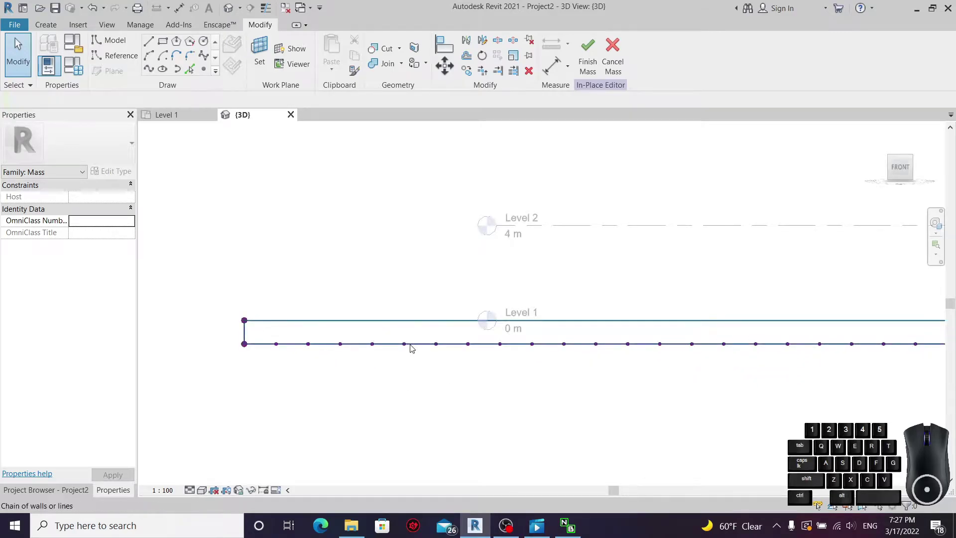
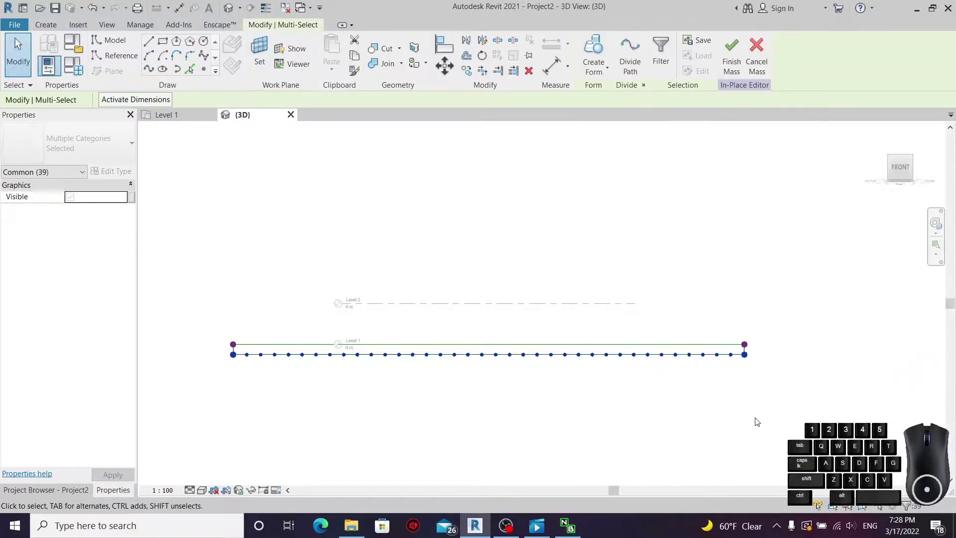
- Select the chain of 38 reference points along the lower Level 1 line
middle_click(257, 367)
click(252, 370)
scroll(up, 3)
key(Tab)
click(235, 343)
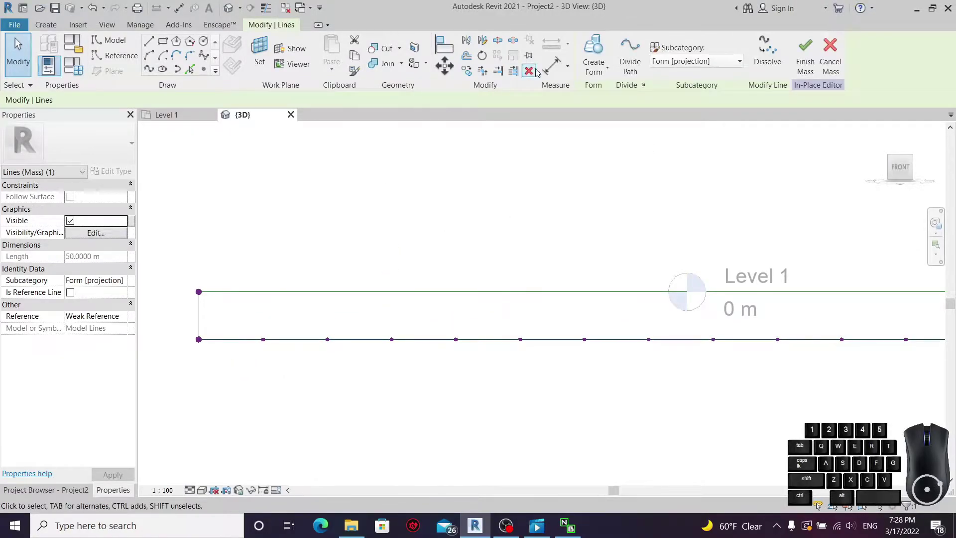
click(534, 71)
key(ctrl+z)
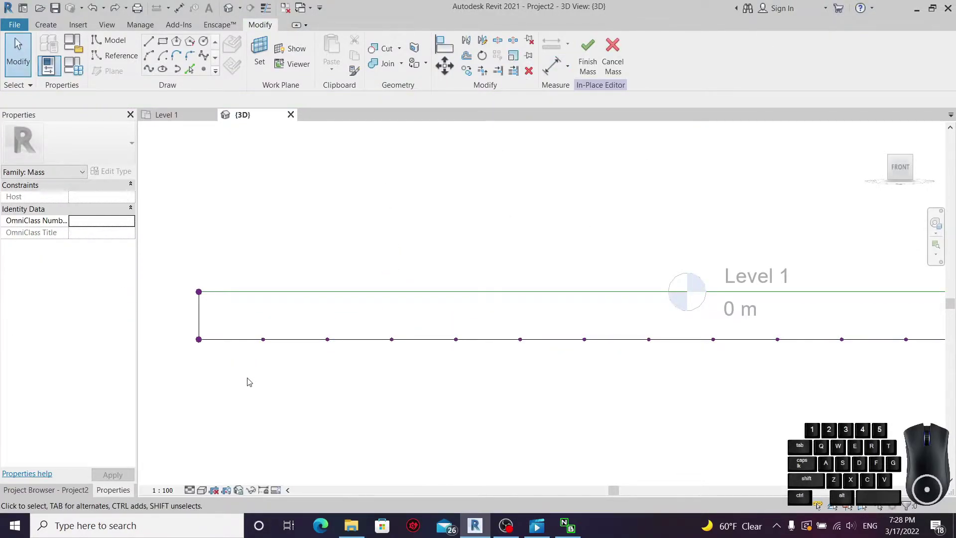
key(Tab)
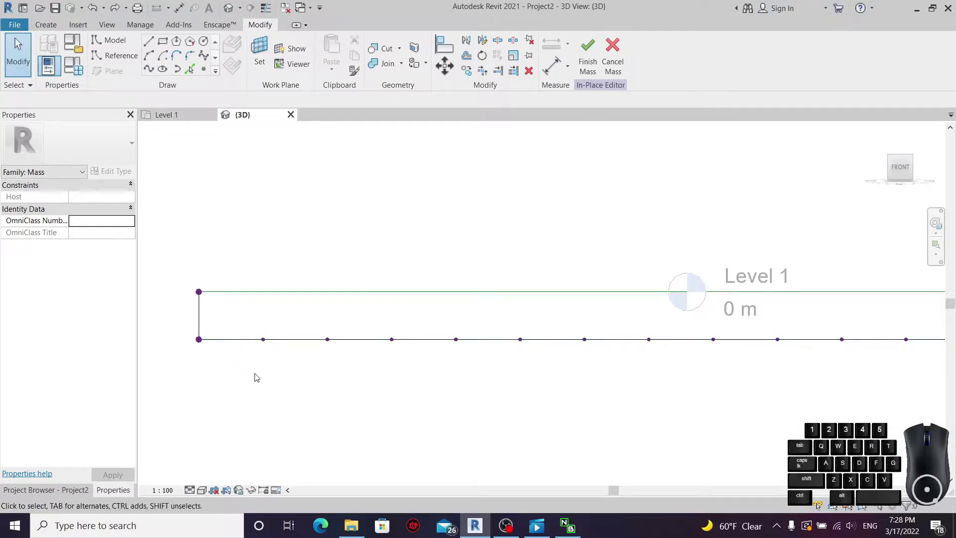
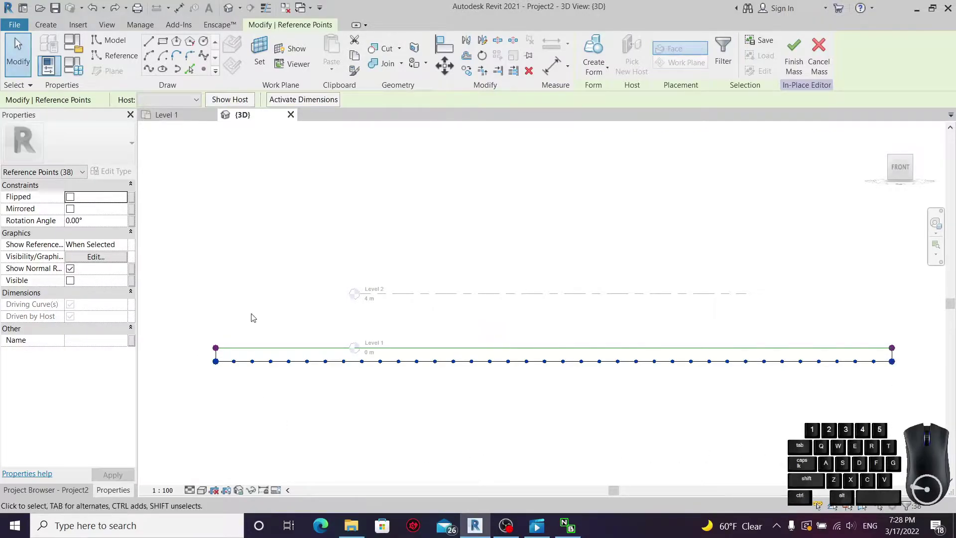
- Set the reference points' Host to <not associated> and reselect the Level 1 line
click(191, 101)
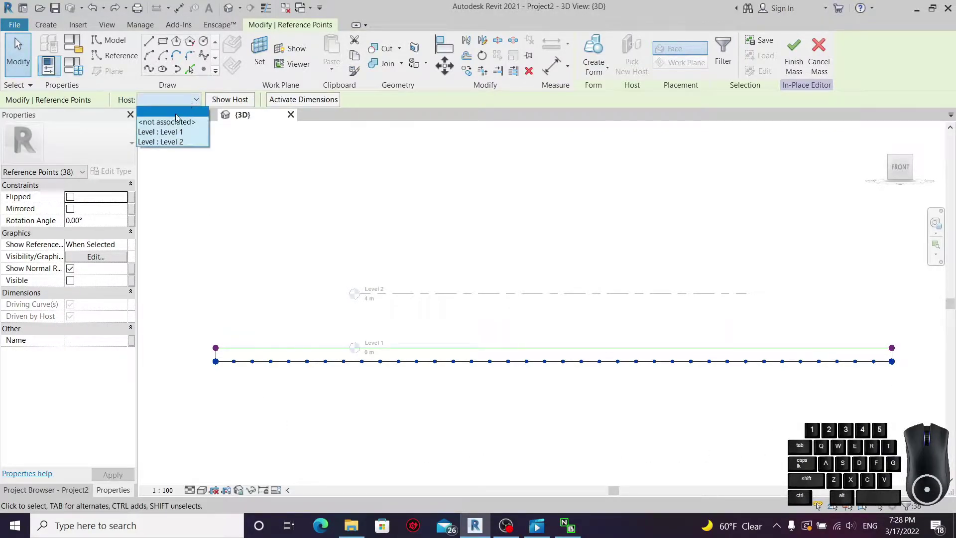
click(175, 126)
scroll(up, 3)
click(232, 388)
key(Tab)
click(218, 358)
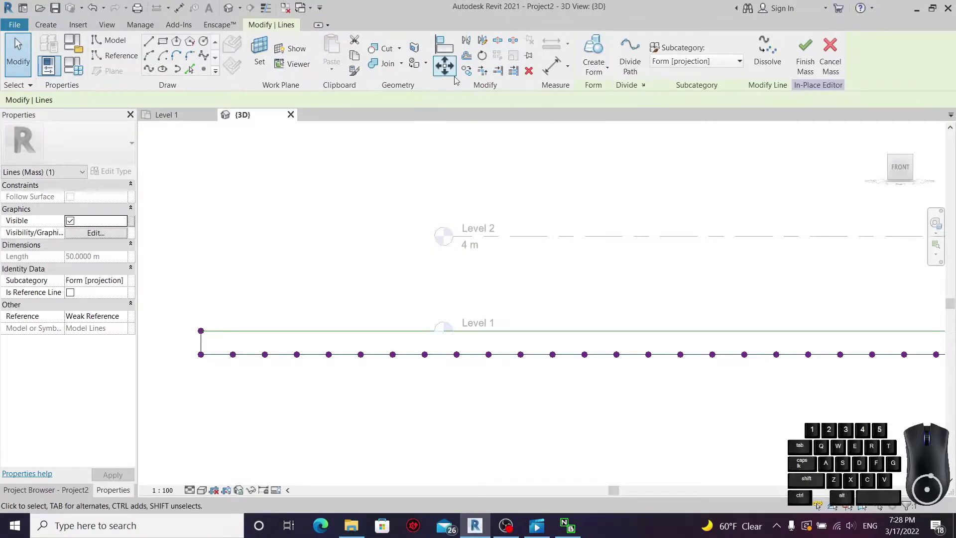
click(528, 76)
- Window-select all reference points along the line, then clear the selection
scroll(down, 3)
scroll(up, 3)
drag(181, 385, 914, 370)
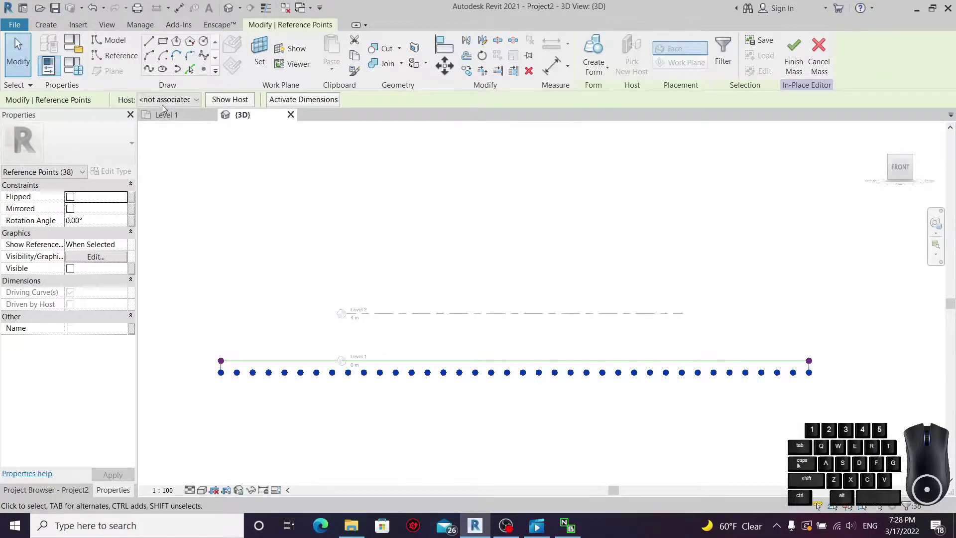
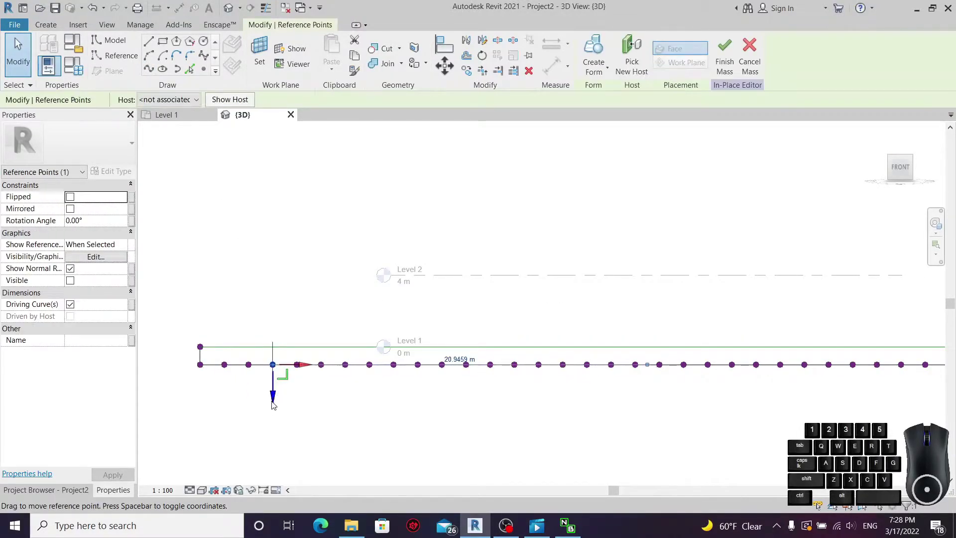
click(274, 407)
click(352, 424)
key(ctrl+z)
scroll(up, 3)
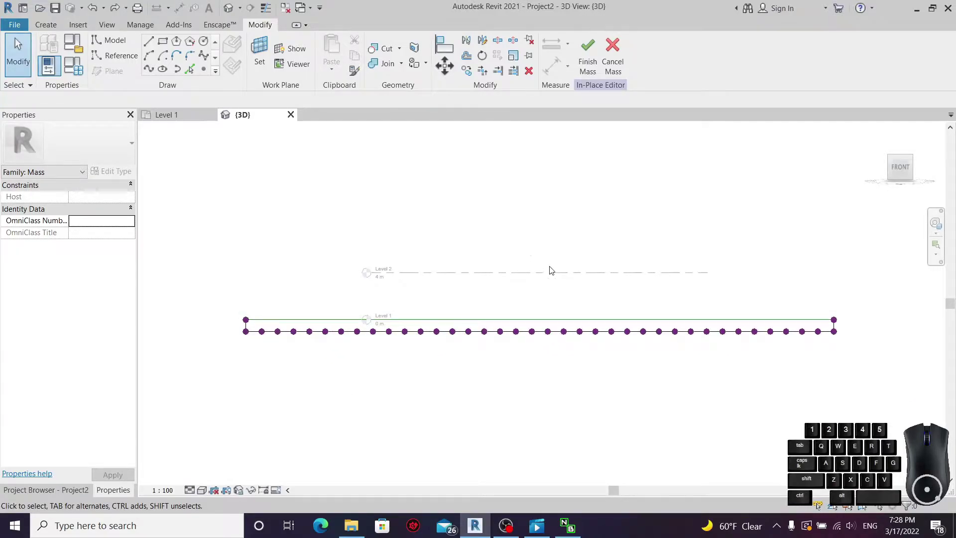
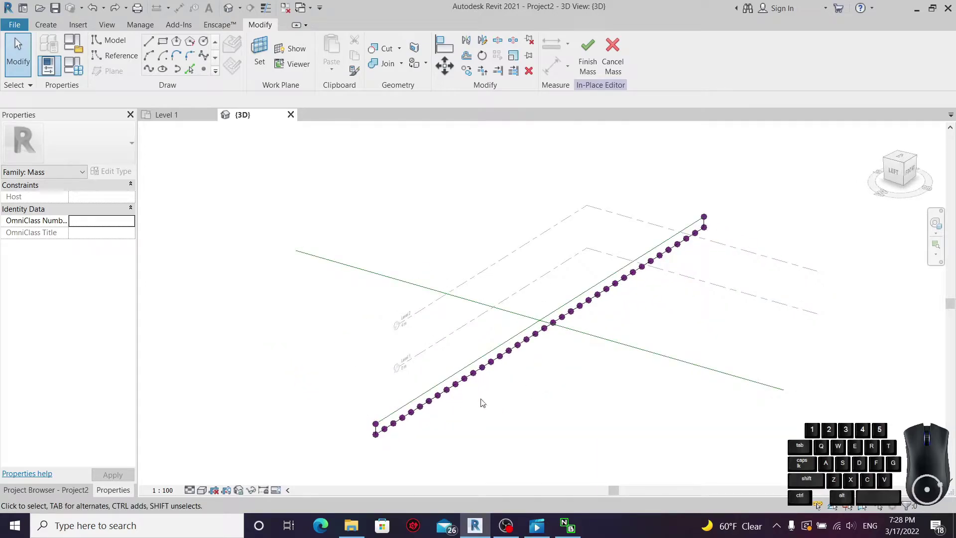
scroll(up, 3)
scroll(up, 3)
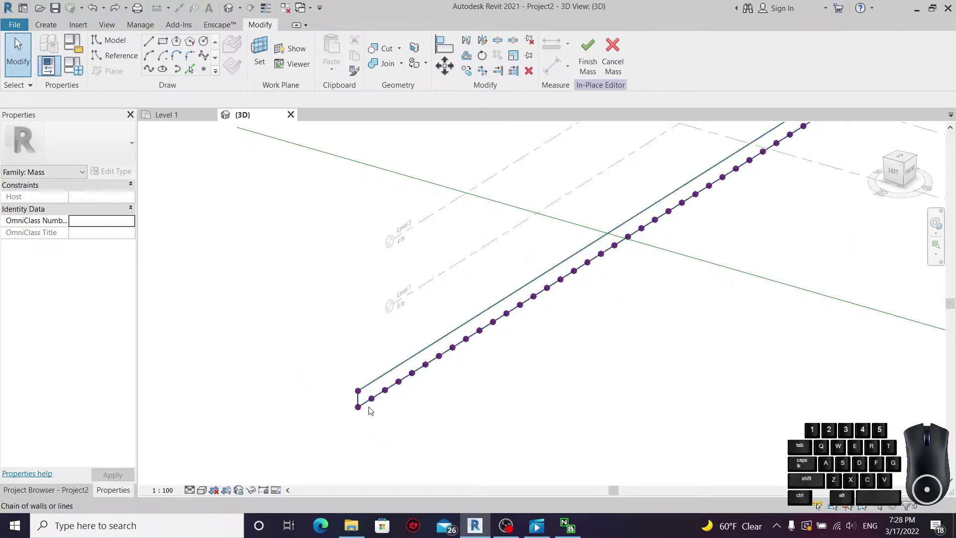
click(372, 408)
scroll(down, 3)
click(565, 426)
scroll(up, 3)
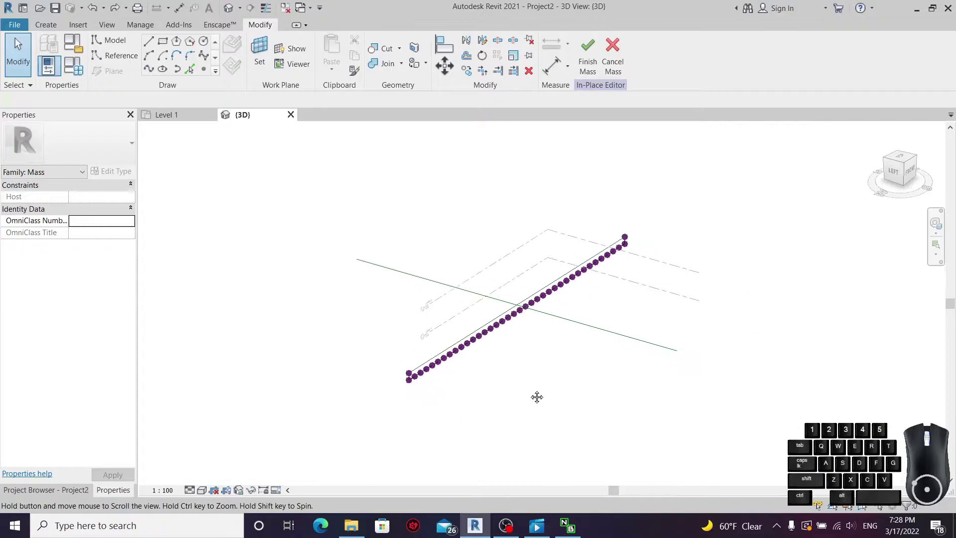
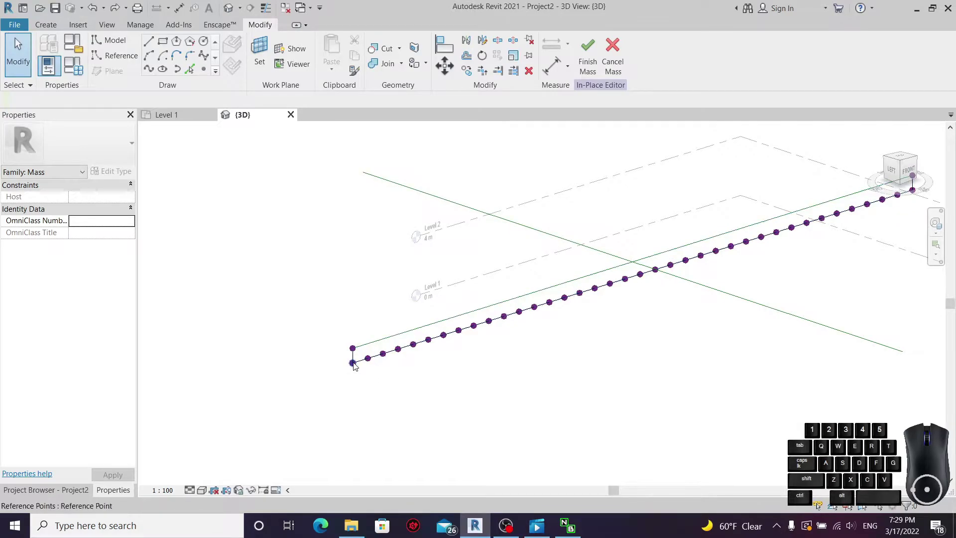
click(365, 367)
scroll(down, 3)
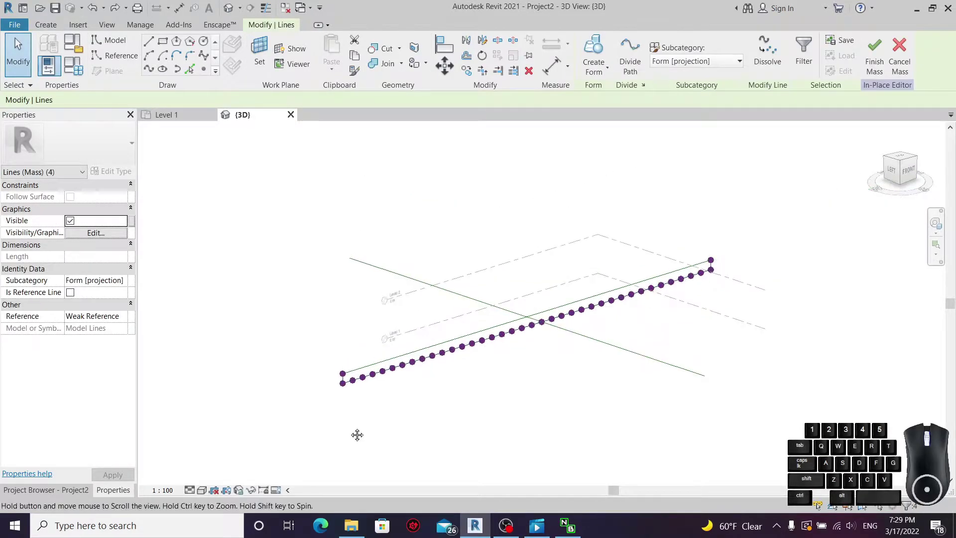
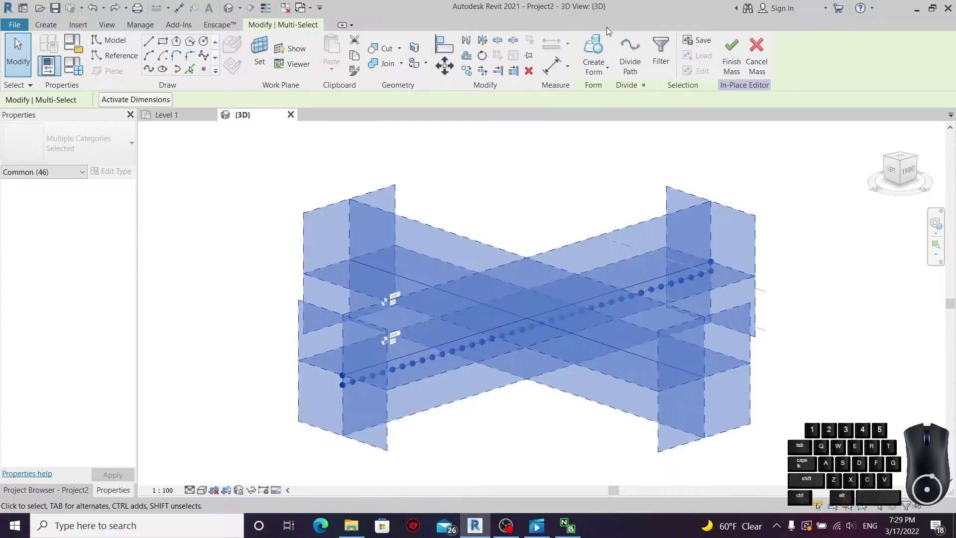
click(664, 66)
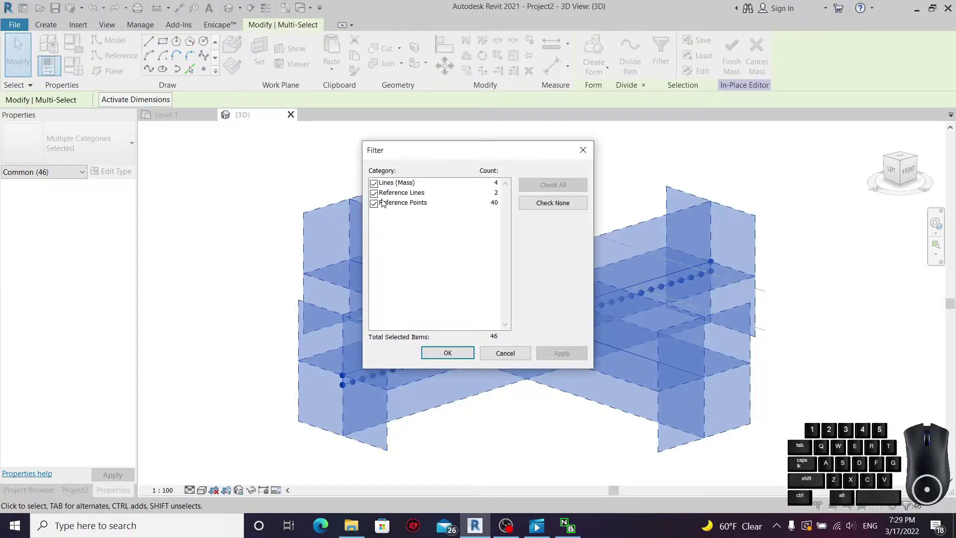
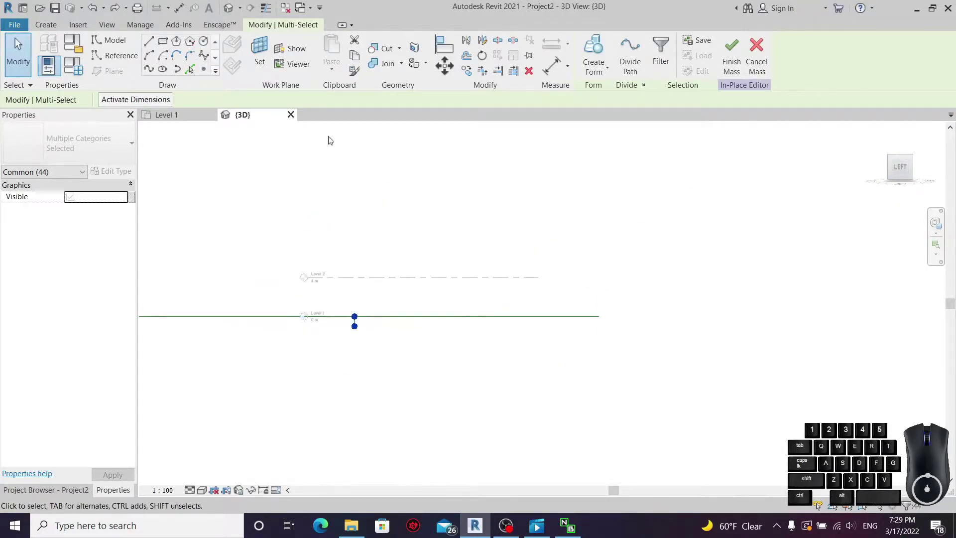
click(454, 72)
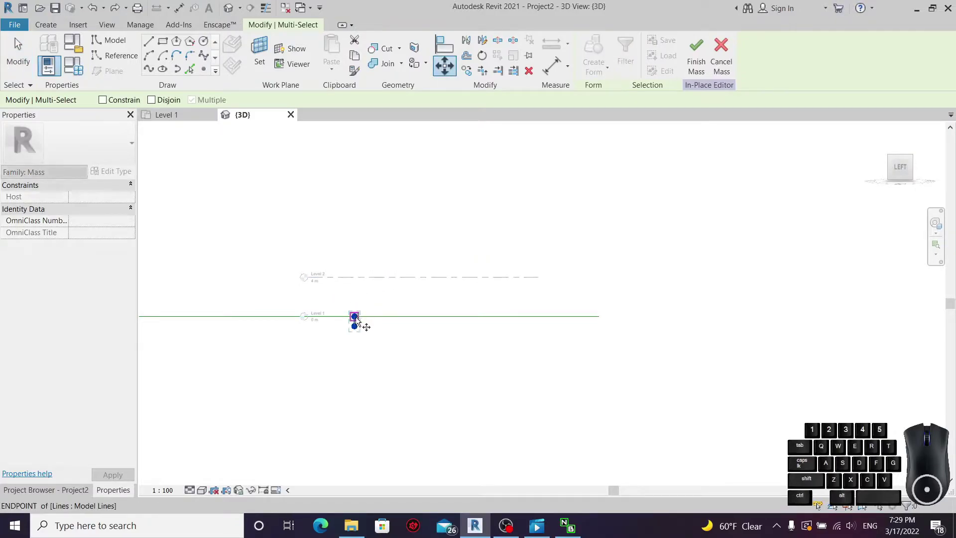
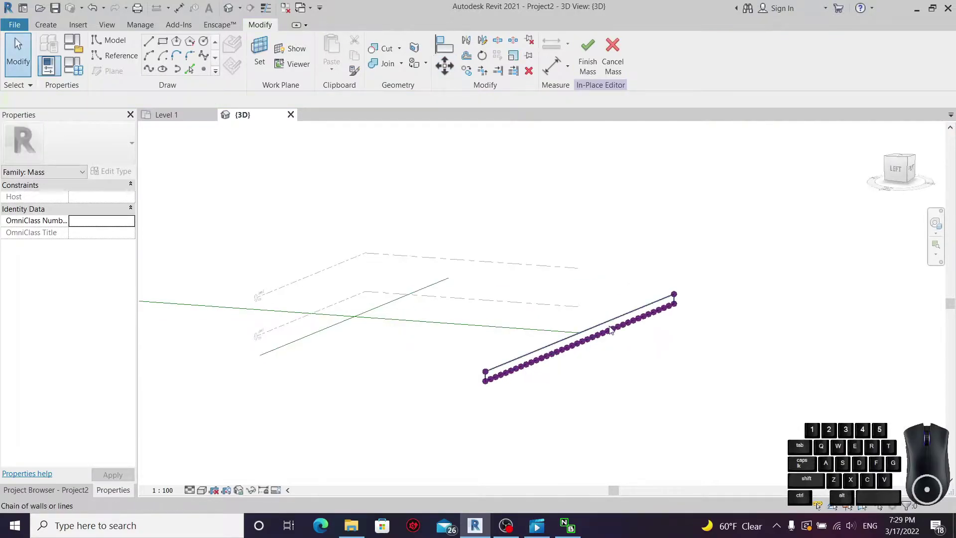
- Copy the line and its points as multiple parallel rows, then cancel Copy
click(453, 395)
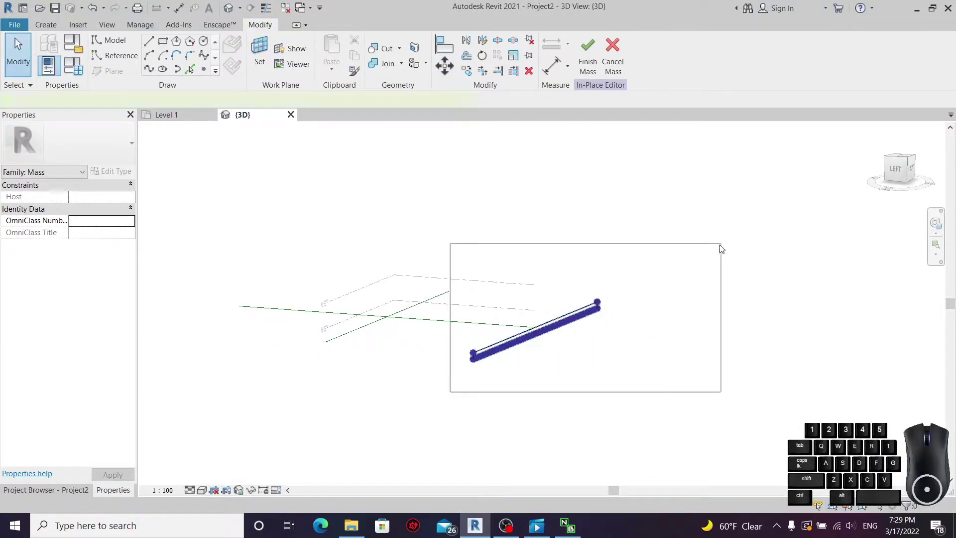
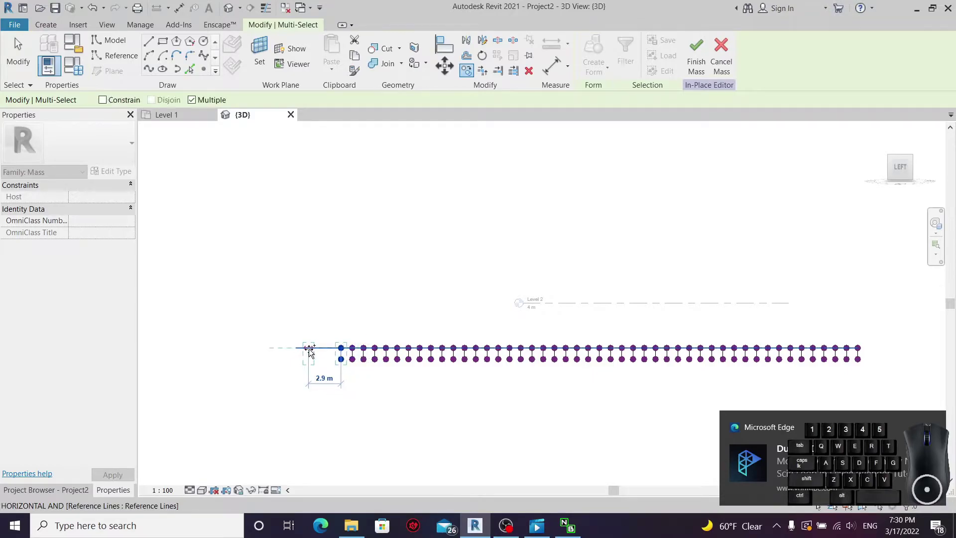
scroll(up, 3)
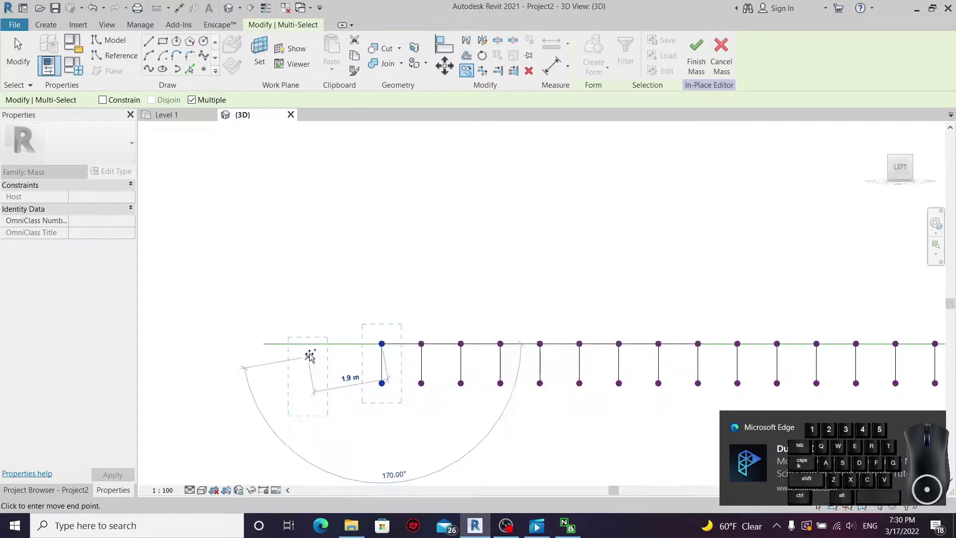
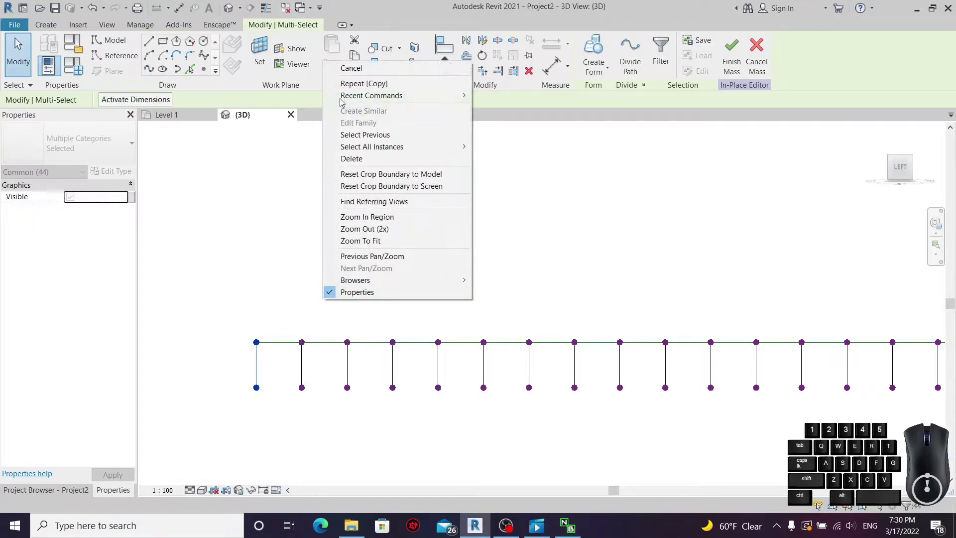
click(363, 74)
scroll(down, 3)
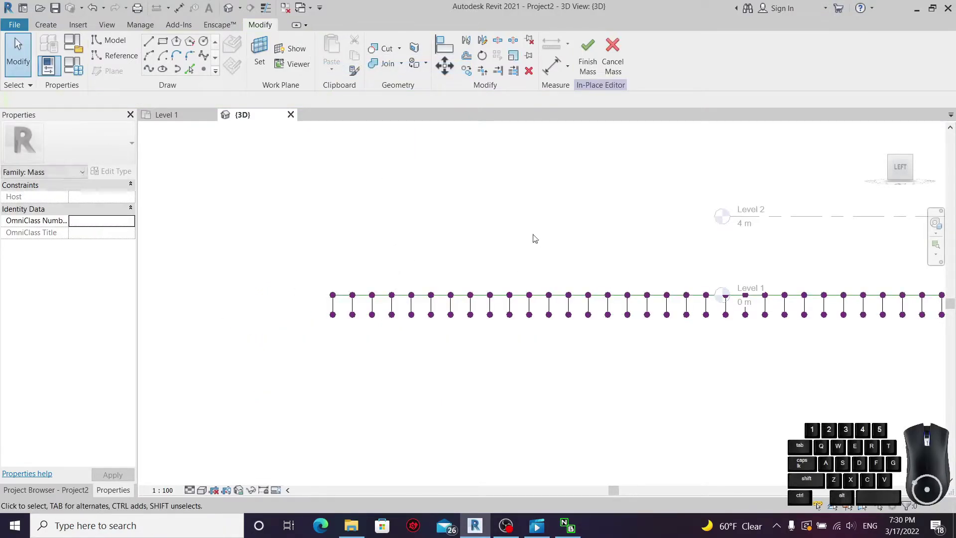
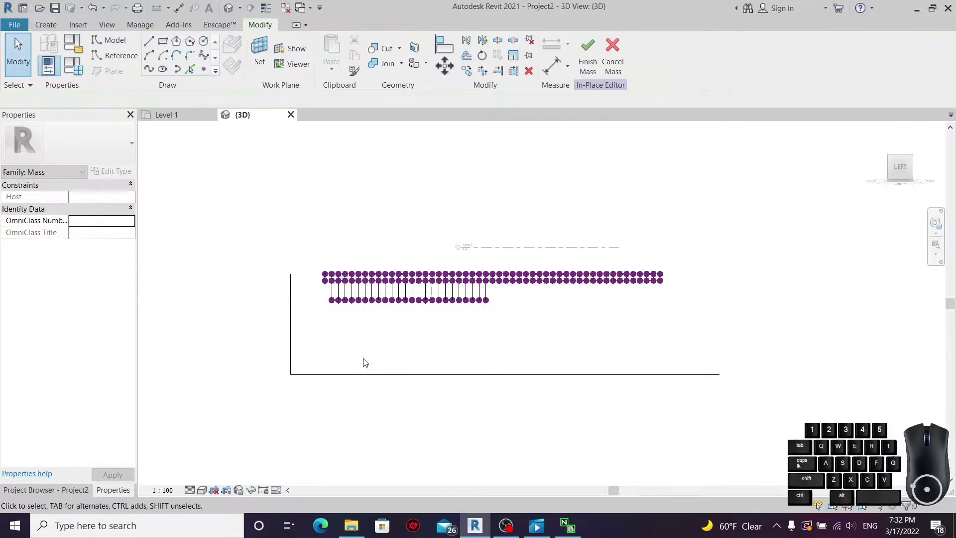
- Zoom in beneath the point rows before sketching the valley spline
scroll(up, 3)
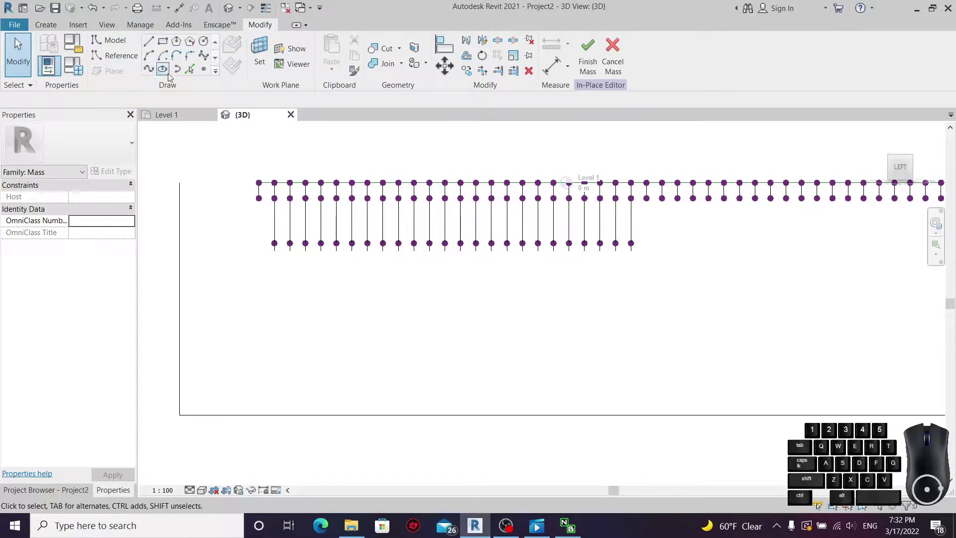
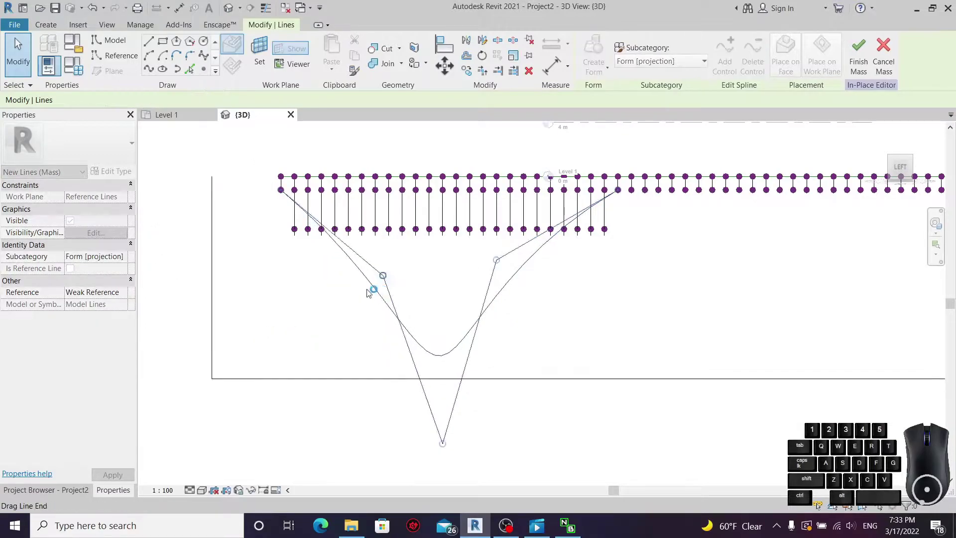
- Finish the valley spline curve spanning the vertical lines
click(446, 449)
scroll(up, 3)
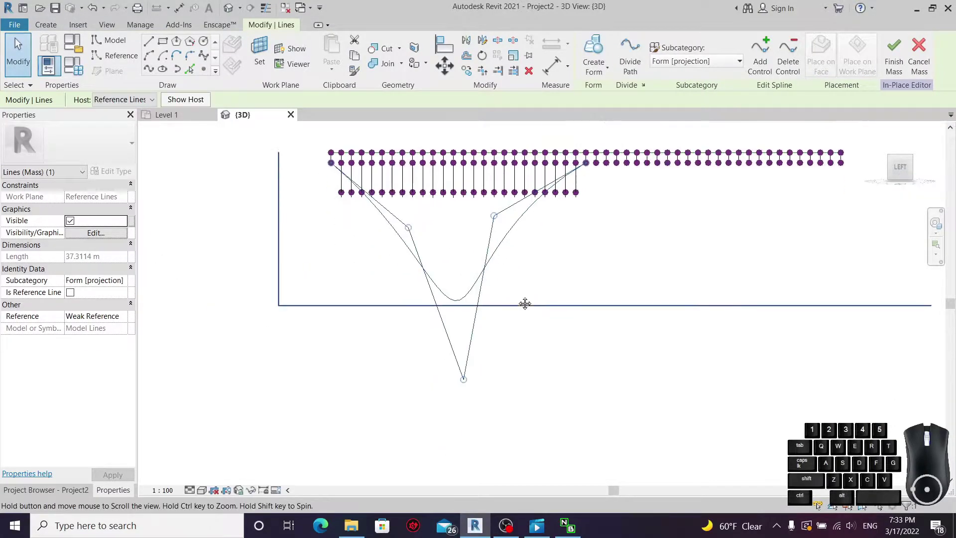
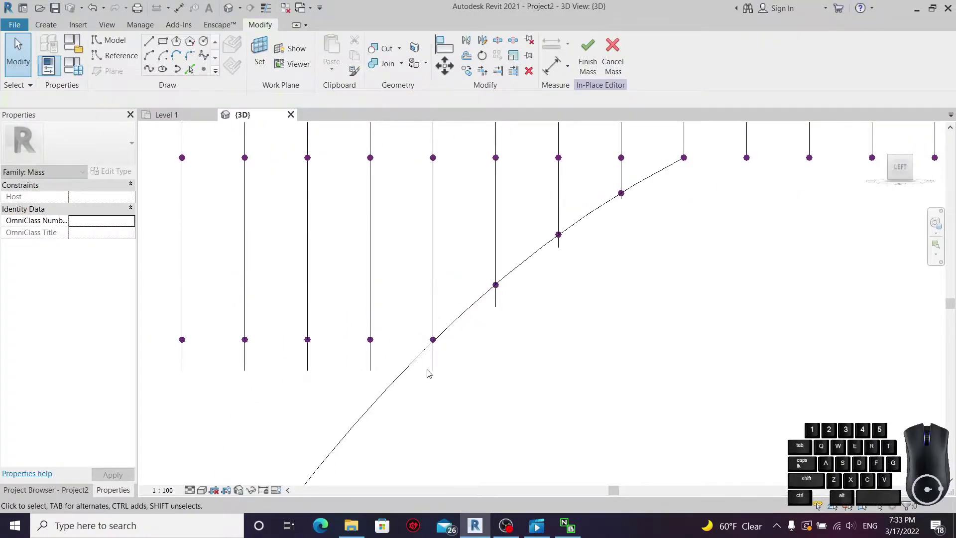
- Drag two more left-row reference points down onto the valley curve
drag(422, 412, 455, 332)
click(433, 379)
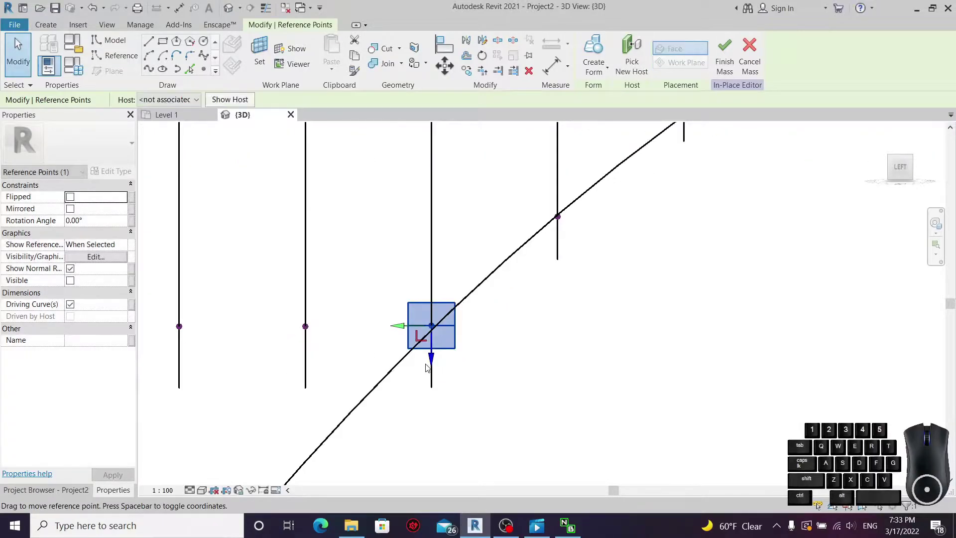
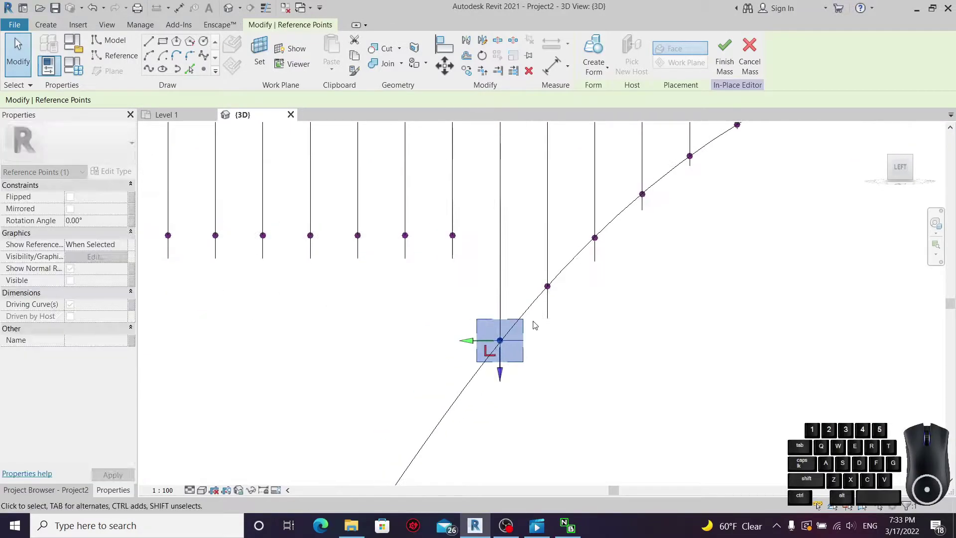
click(436, 270)
drag(437, 285, 475, 207)
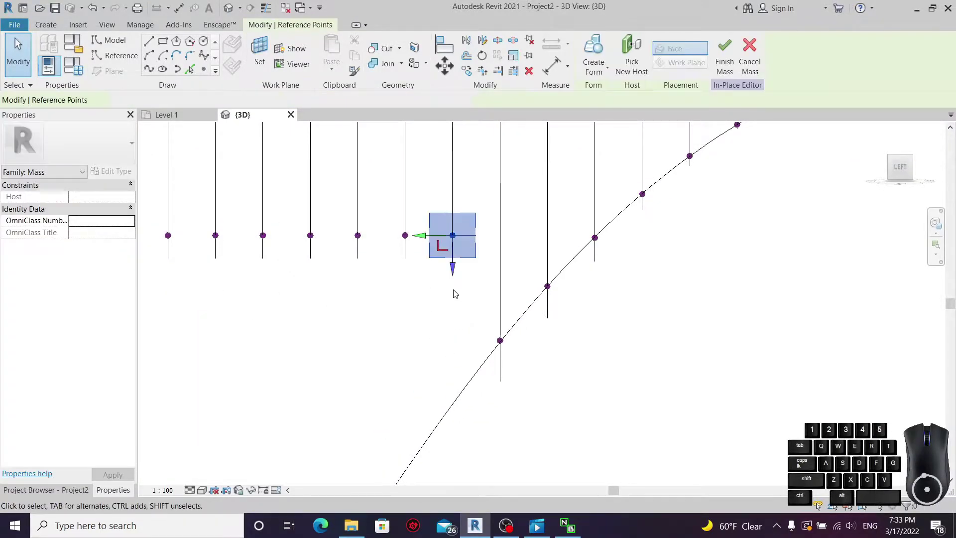
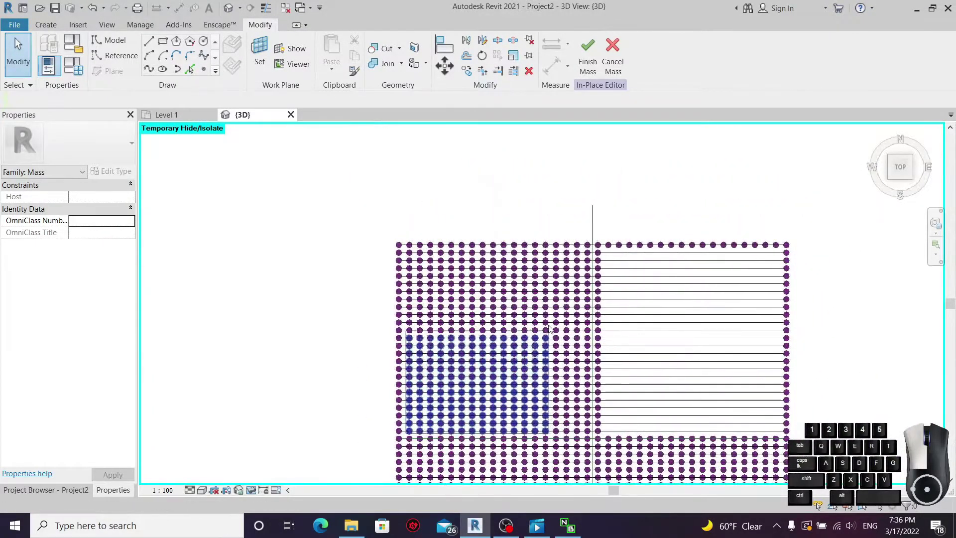
- Zoom out in the side view to show the full valley profile and clear the selection
scroll(up, 3)
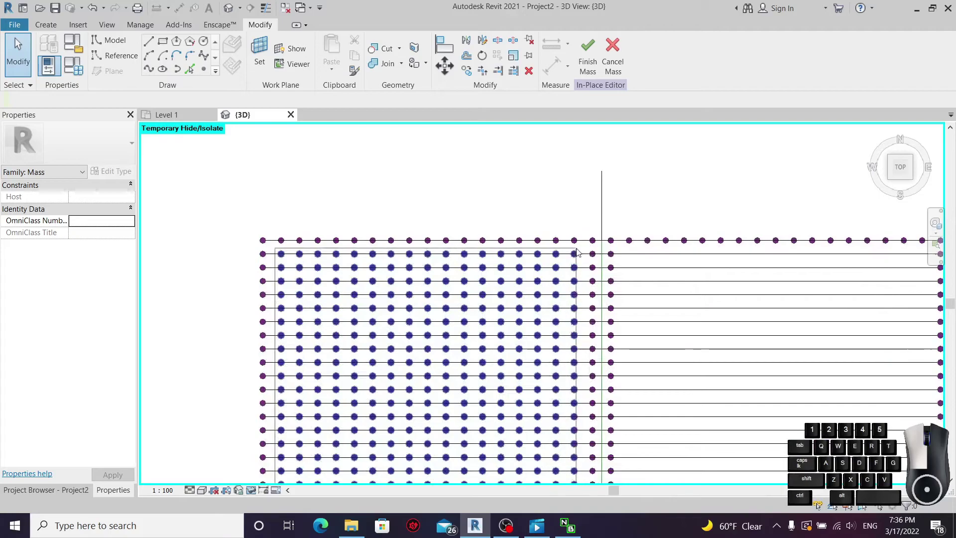
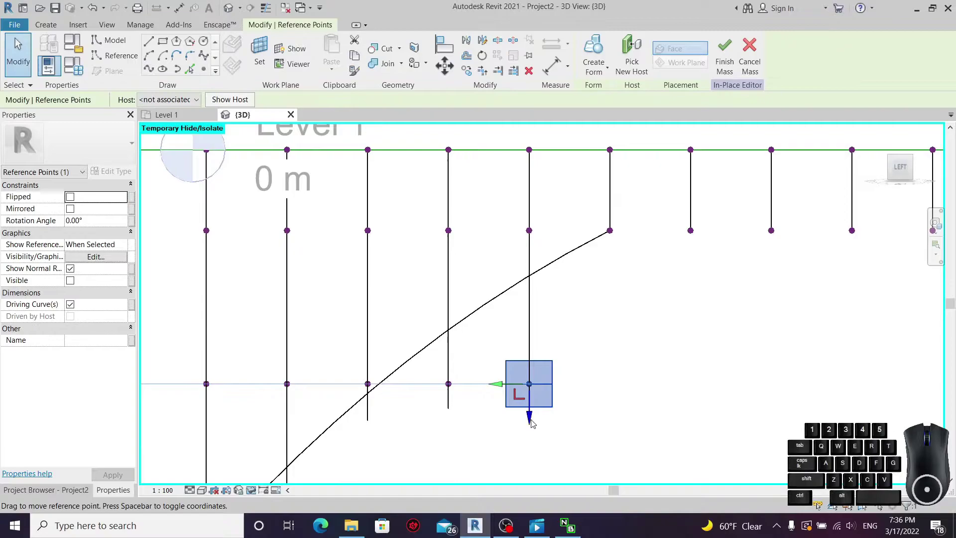
scroll(down, 3)
scroll(up, 3)
click(640, 390)
scroll(down, 3)
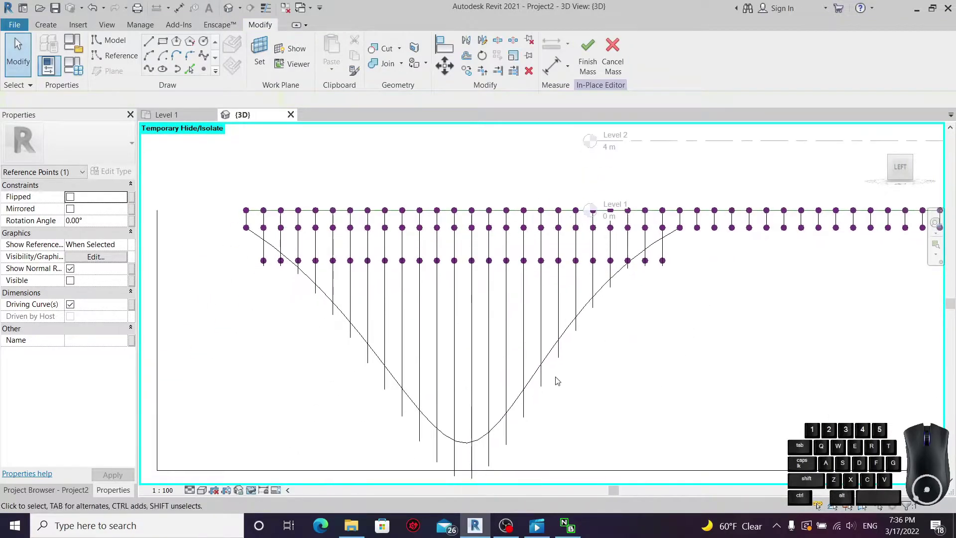
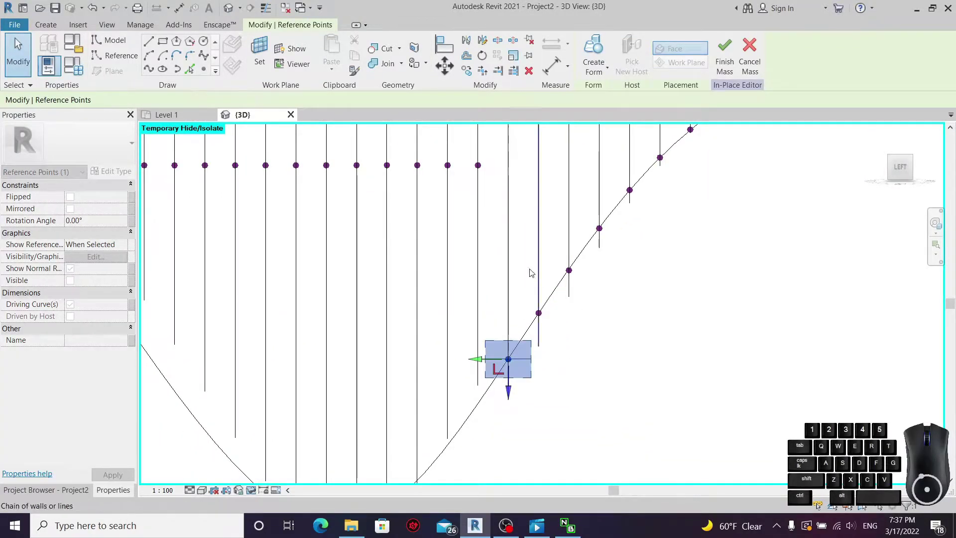
- Pull the next reference point along its vertical line onto the valley curve
click(490, 234)
drag(469, 211, 501, 149)
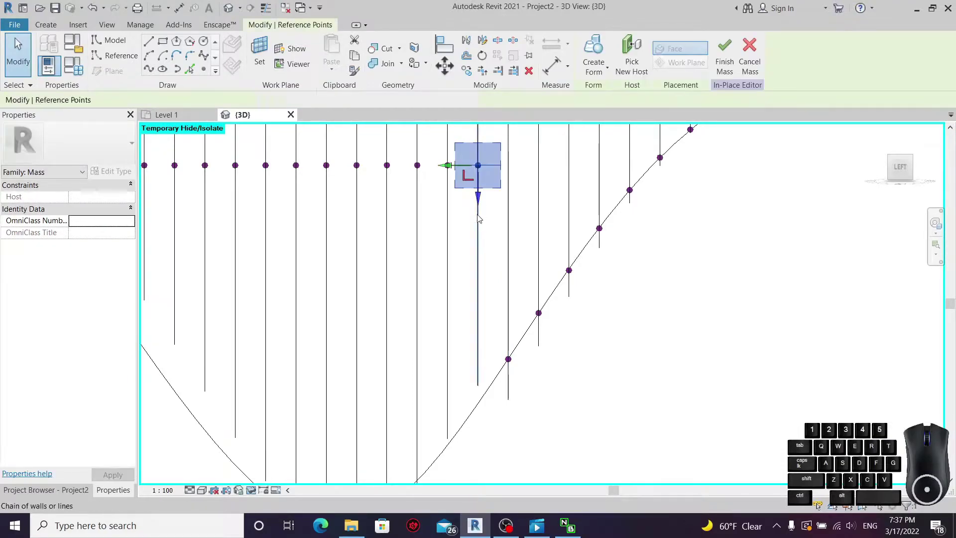
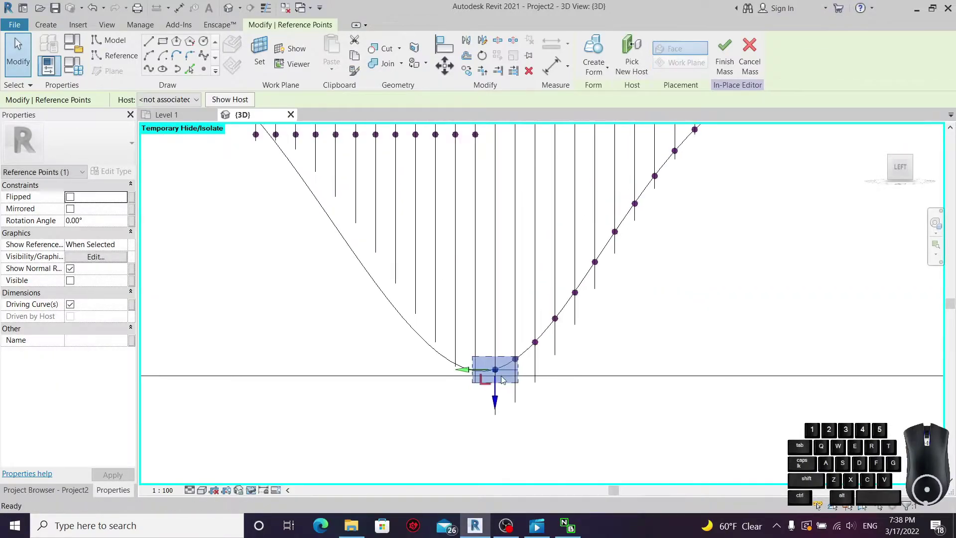
- Zoom in on the valley edge and activate a reference point on a vertical line for snapping
scroll(up, 3)
double_click(455, 259)
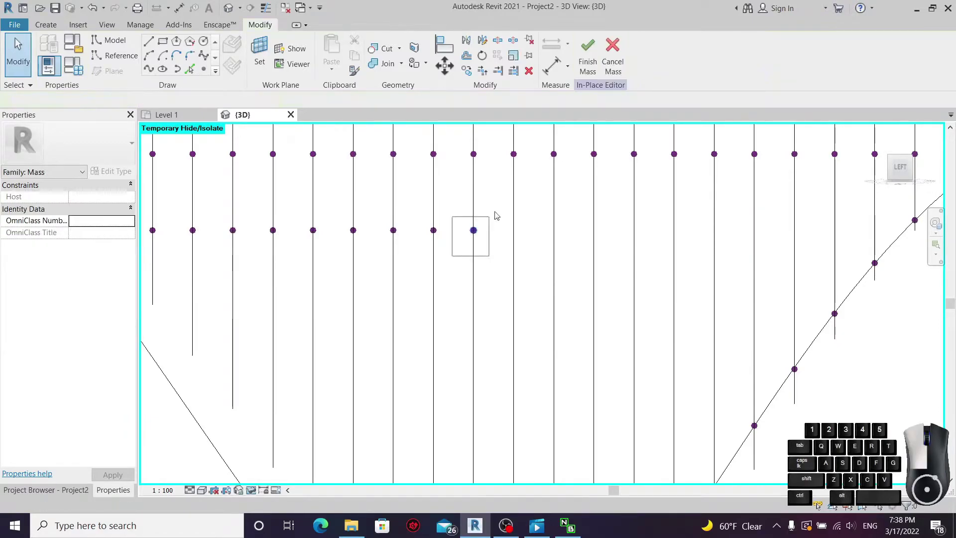
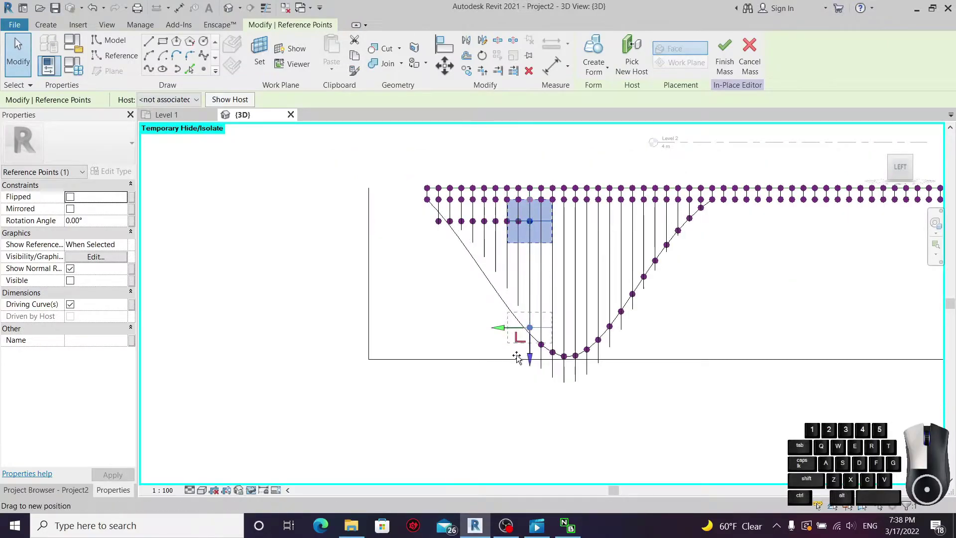
scroll(up, 3)
scroll(down, 3)
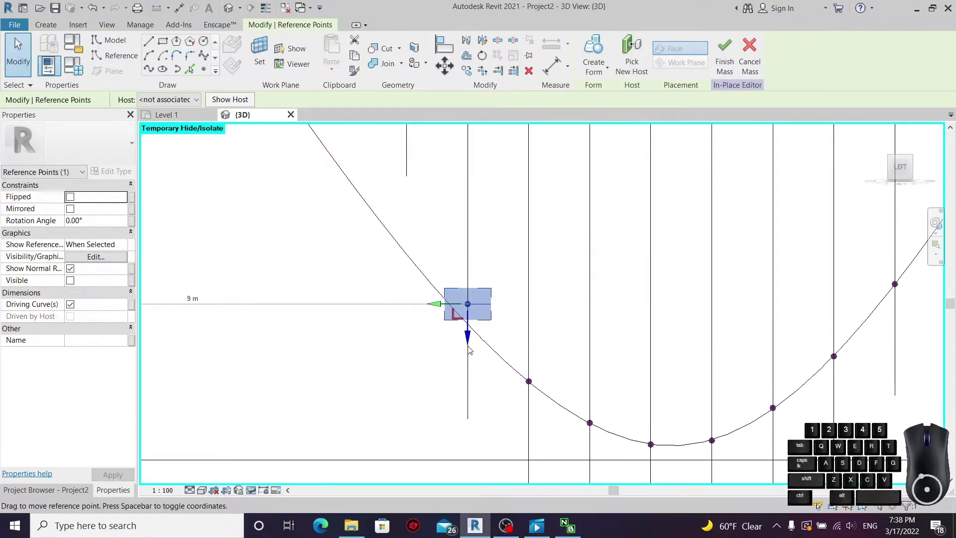
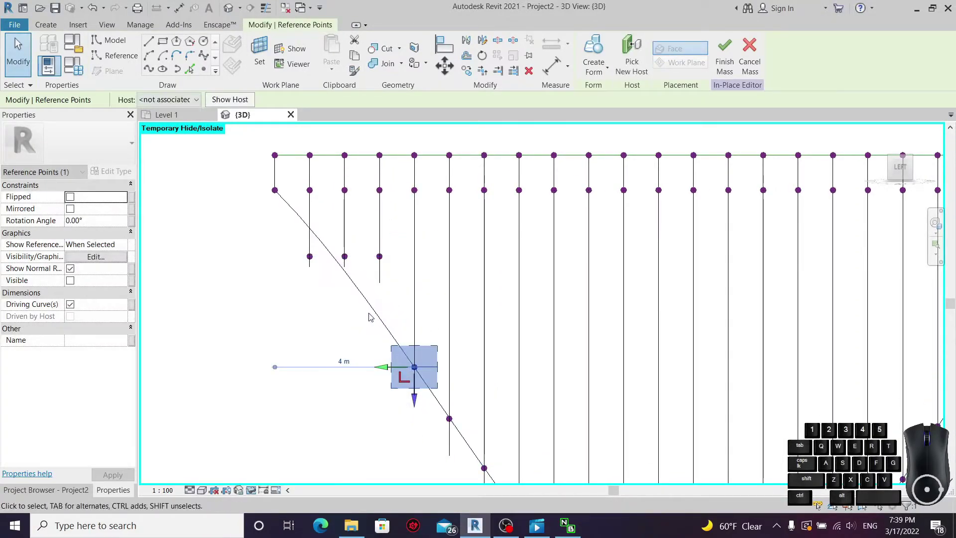
- Window-select the fourth line's lower point, place it on the sloped curve and deselect
click(355, 325)
drag(353, 321, 399, 254)
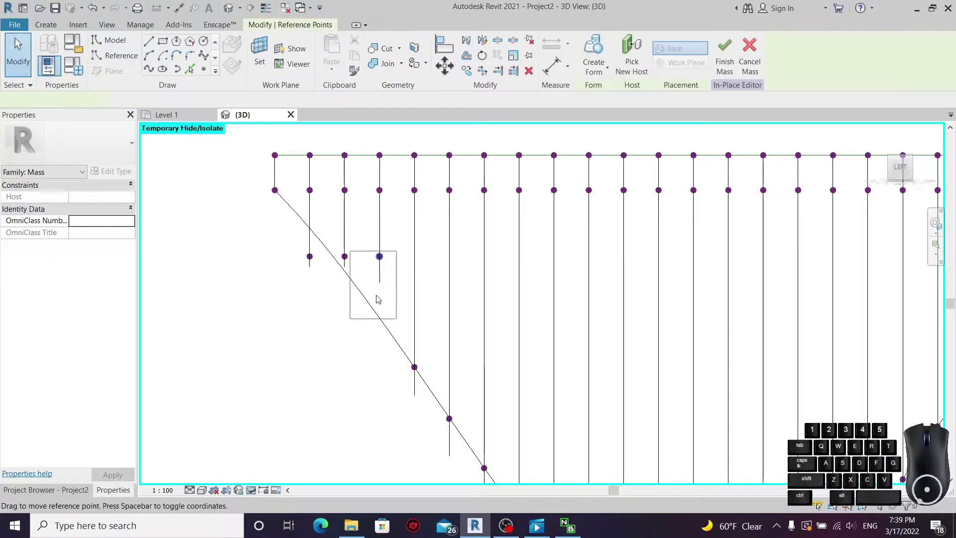
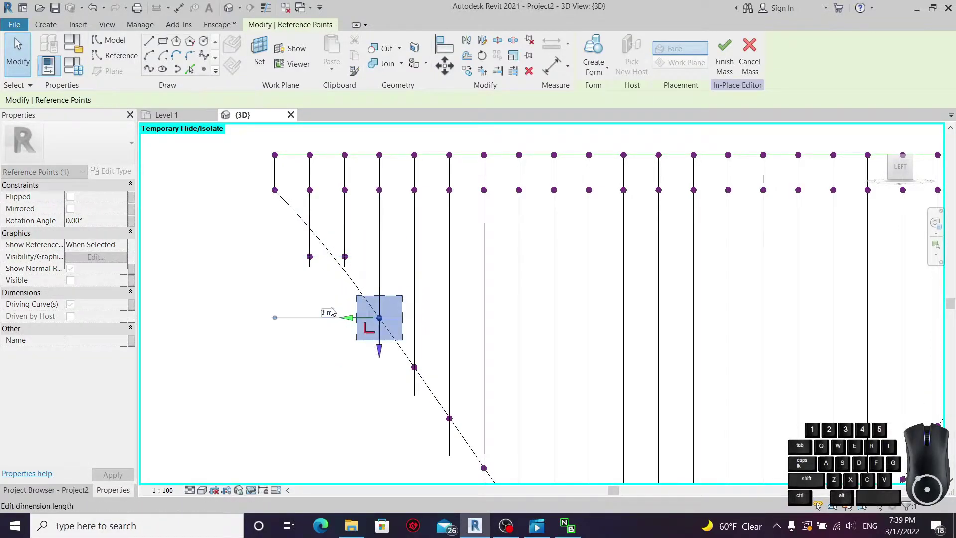
click(333, 308)
click(333, 288)
click(321, 280)
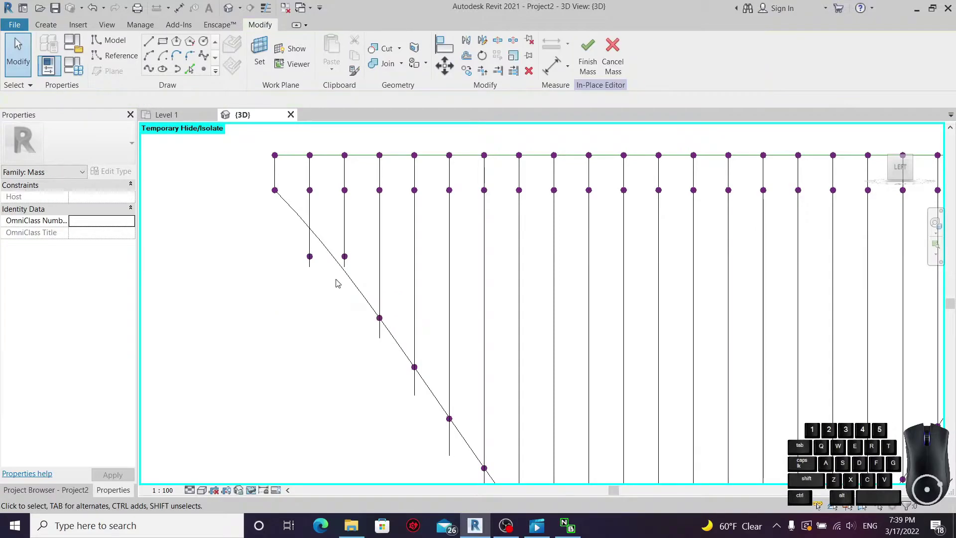
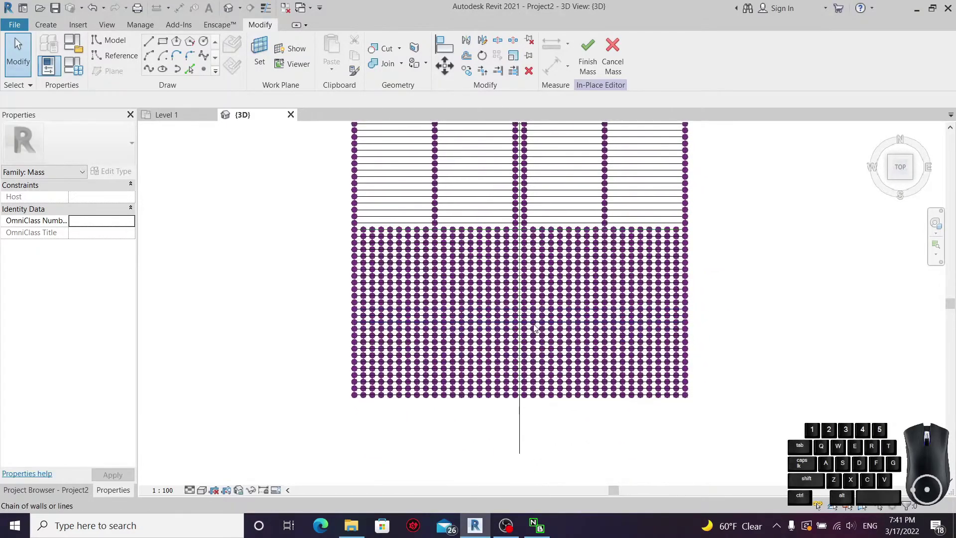
- Zoom in on the side view of the lowered reference point row
scroll(up, 3)
scroll(up, 3)
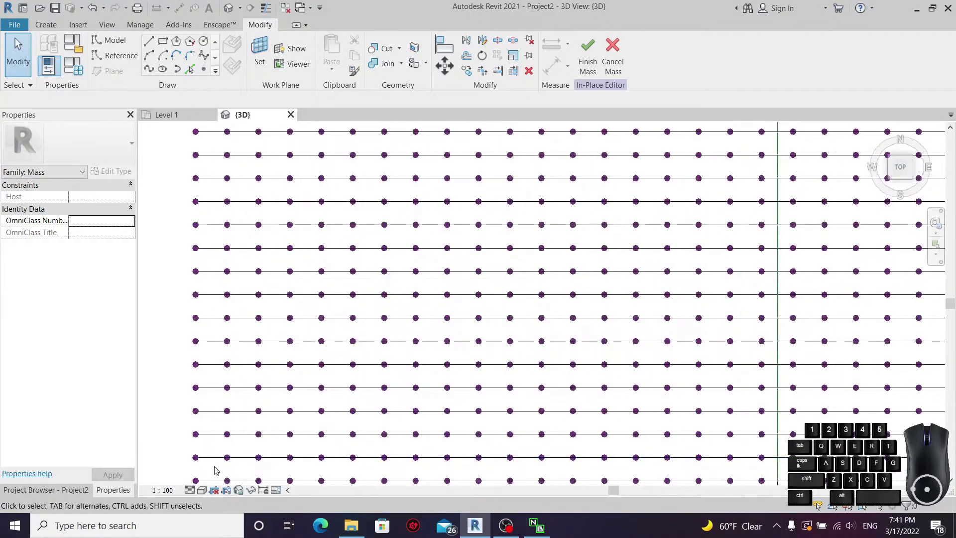
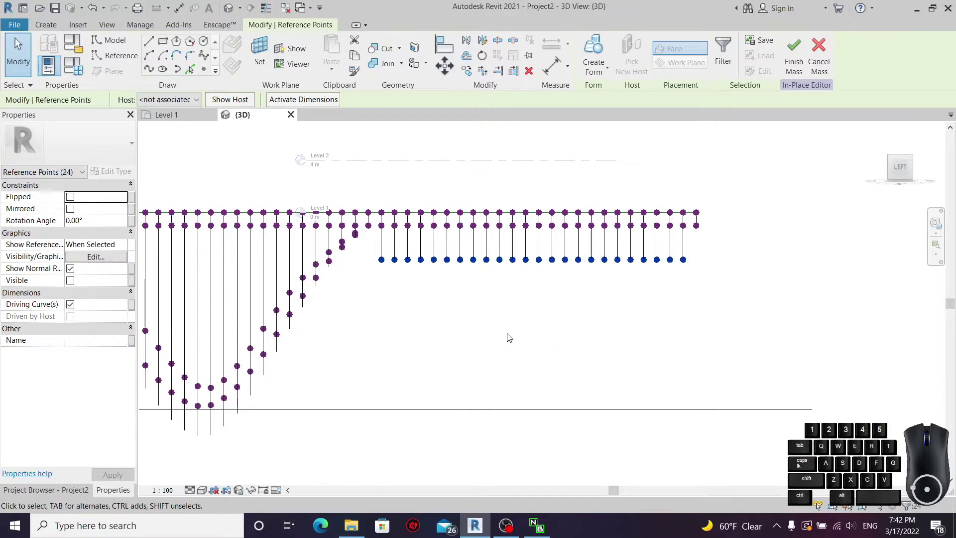
- Zoom toward the lowered row and clear the current point selection
scroll(up, 3)
click(494, 323)
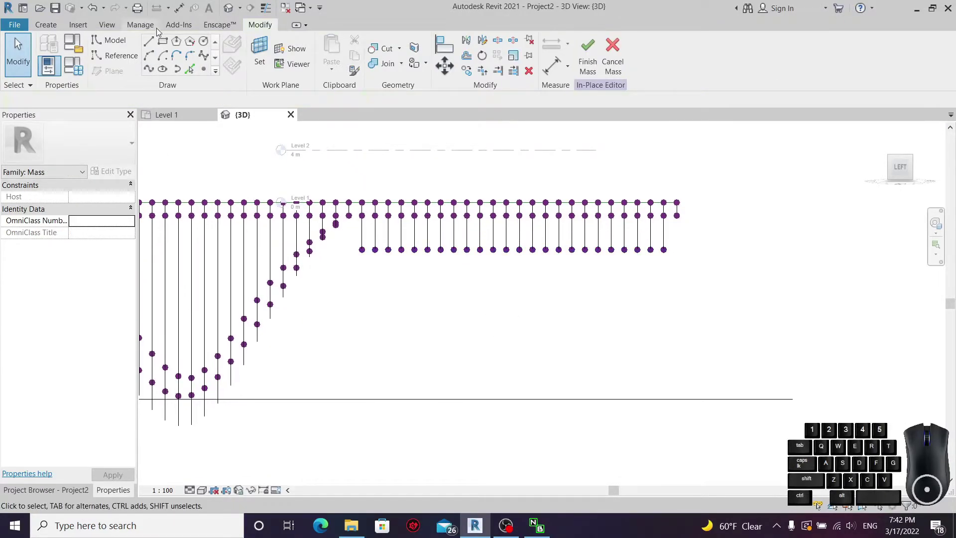
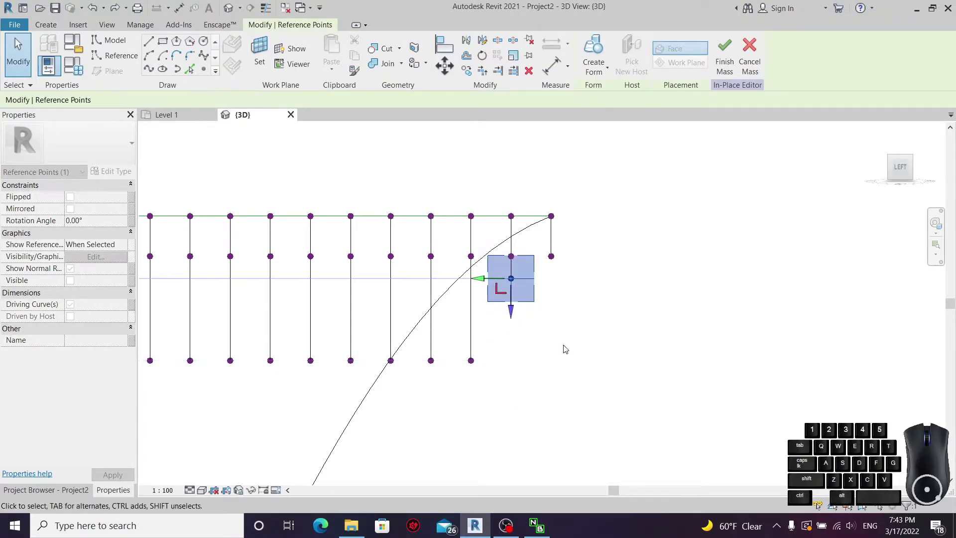
- Move two lower reference points up onto the descending curve with the gizmo
click(595, 381)
drag(492, 414, 541, 365)
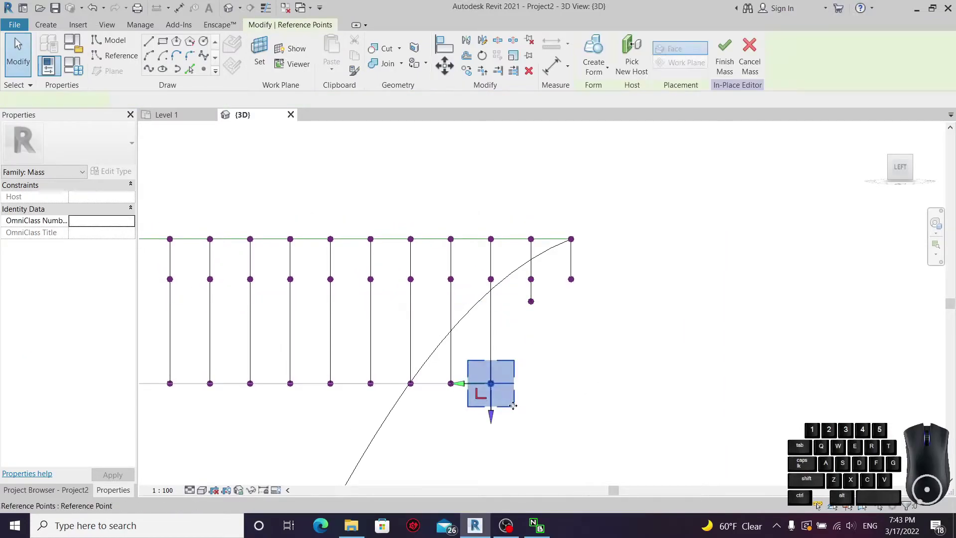
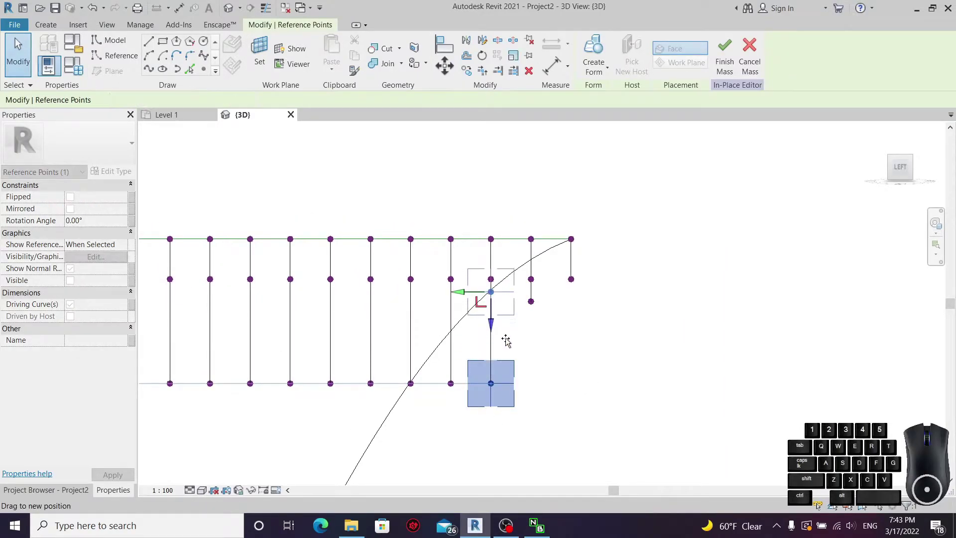
scroll(down, 3)
middle_click(529, 320)
click(529, 354)
drag(529, 349, 566, 323)
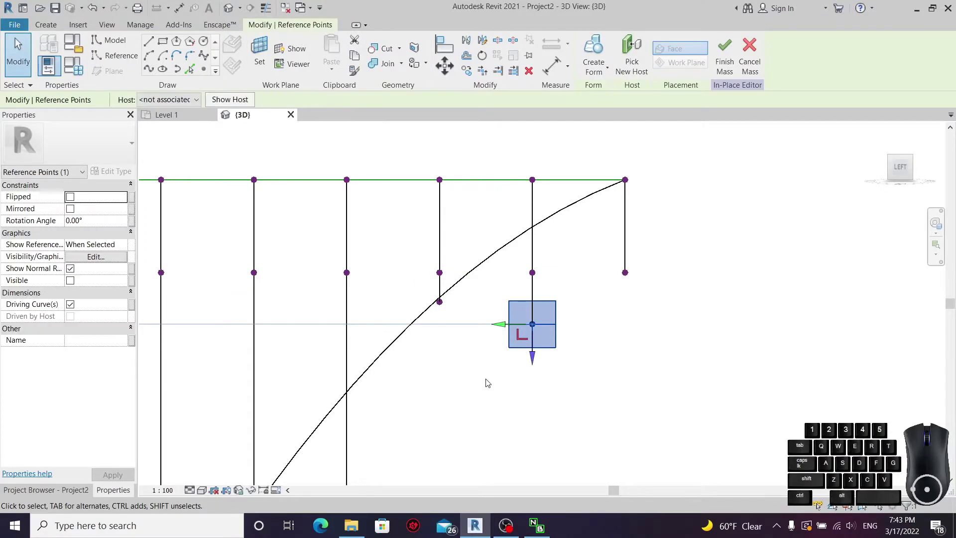
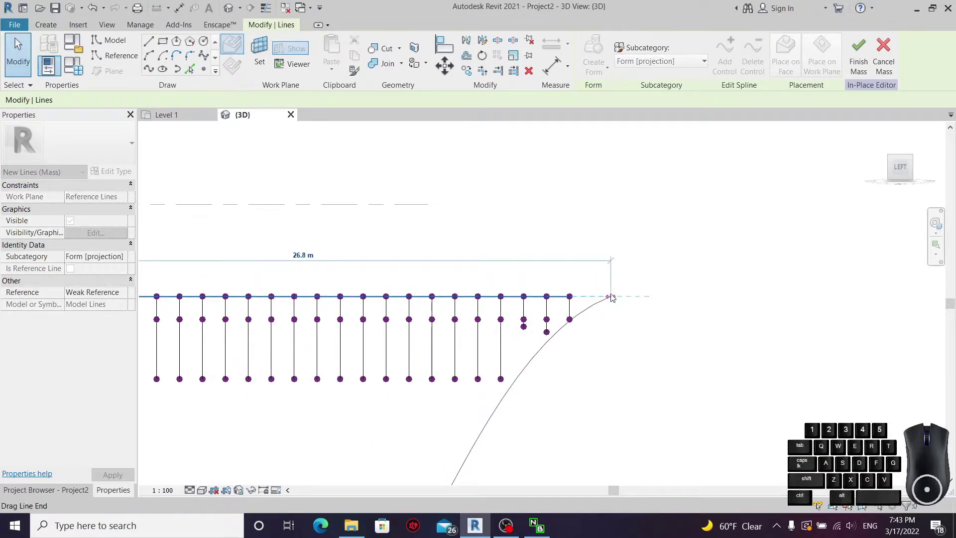
- Pan along the top edge and place another reference point onto the second valley curve
scroll(down, 3)
middle_click(589, 339)
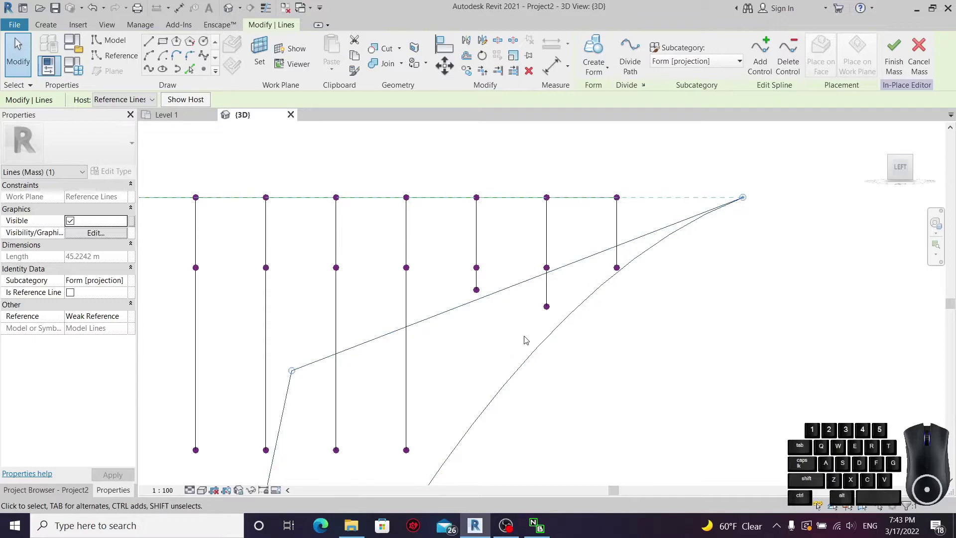
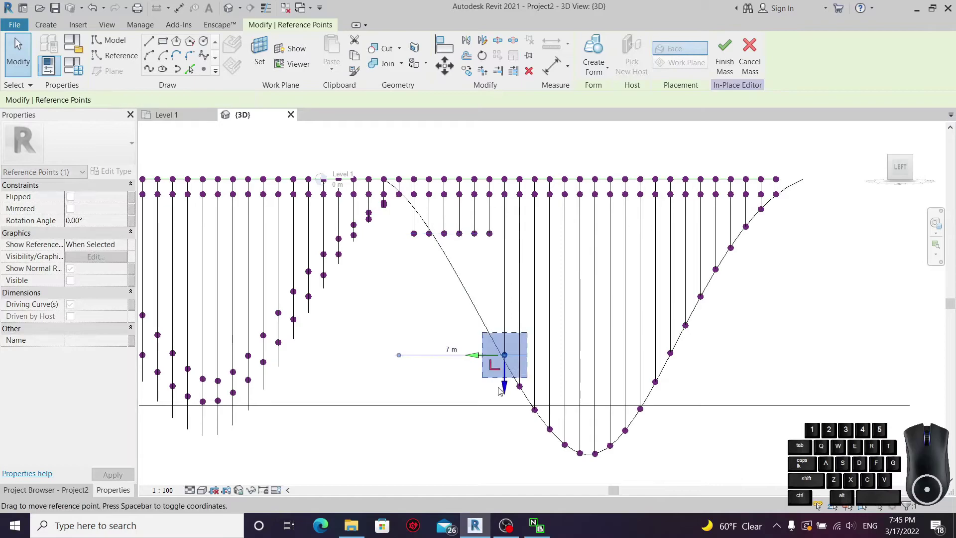
scroll(down, 3)
click(504, 303)
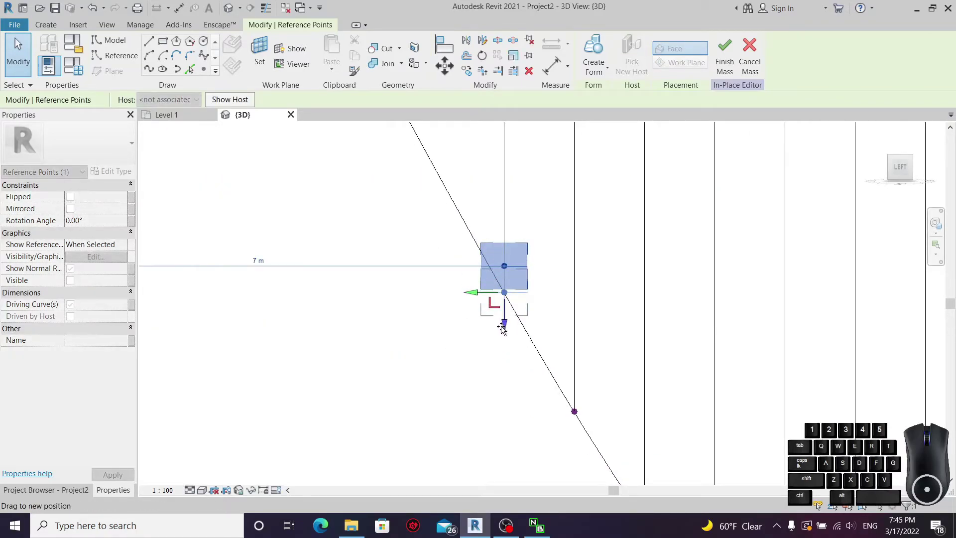
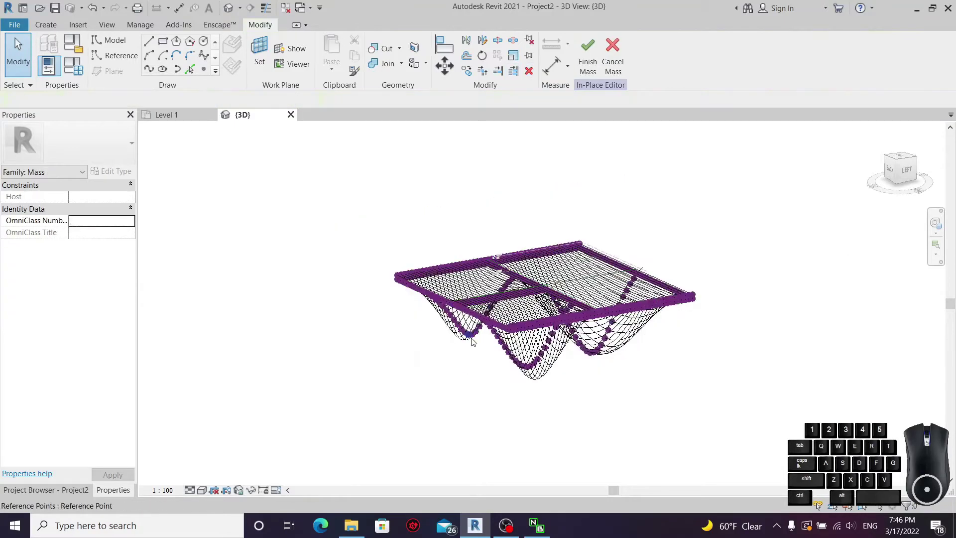
- Window-select the framework, filter out reference lines, confirm, then clear the selection
click(308, 428)
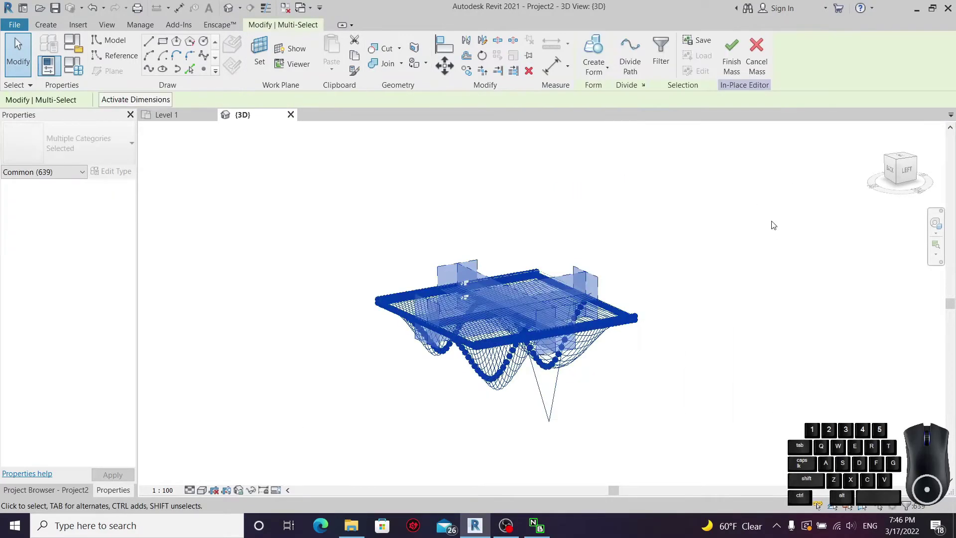
click(666, 53)
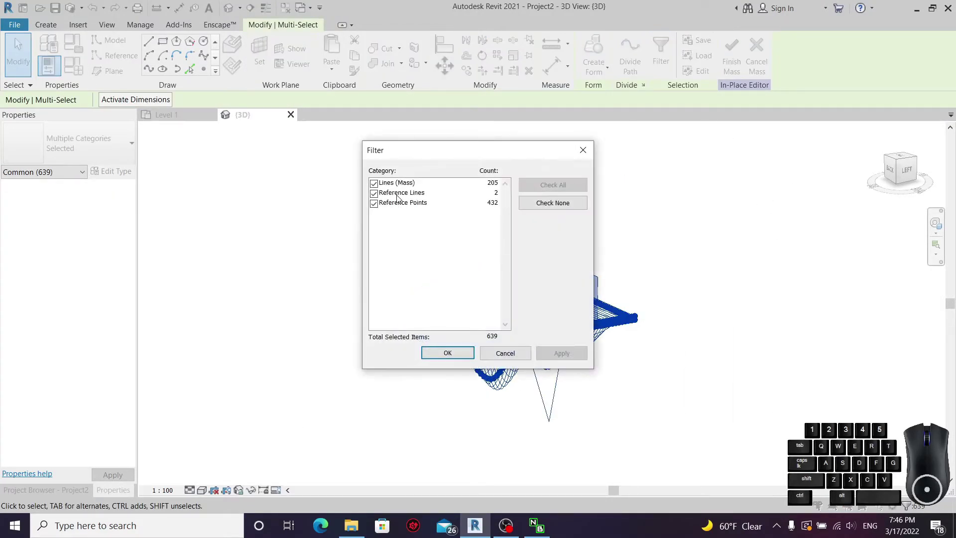
click(377, 195)
click(445, 357)
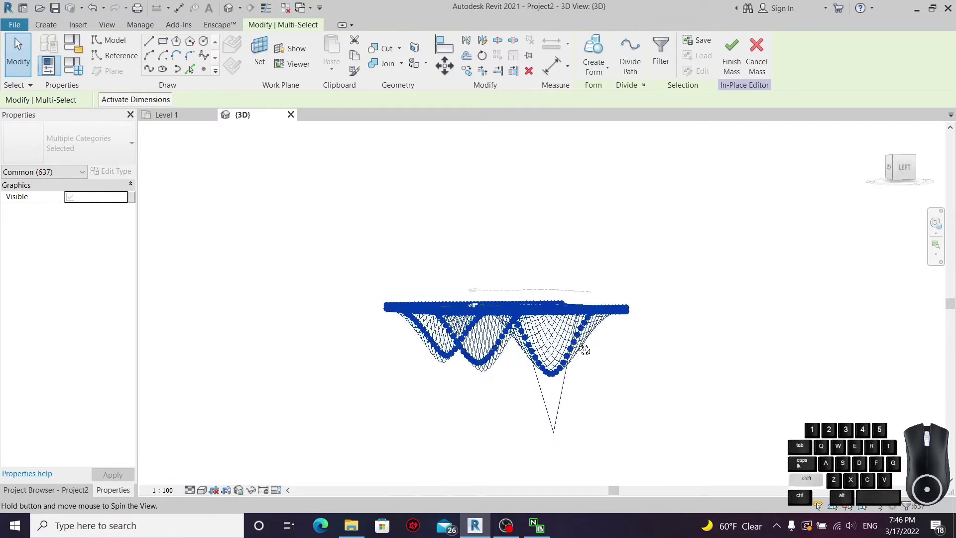
click(582, 412)
- Reselect all 639 lines and points of the framework, keeping every category in the Filter
middle_click(449, 407)
click(297, 433)
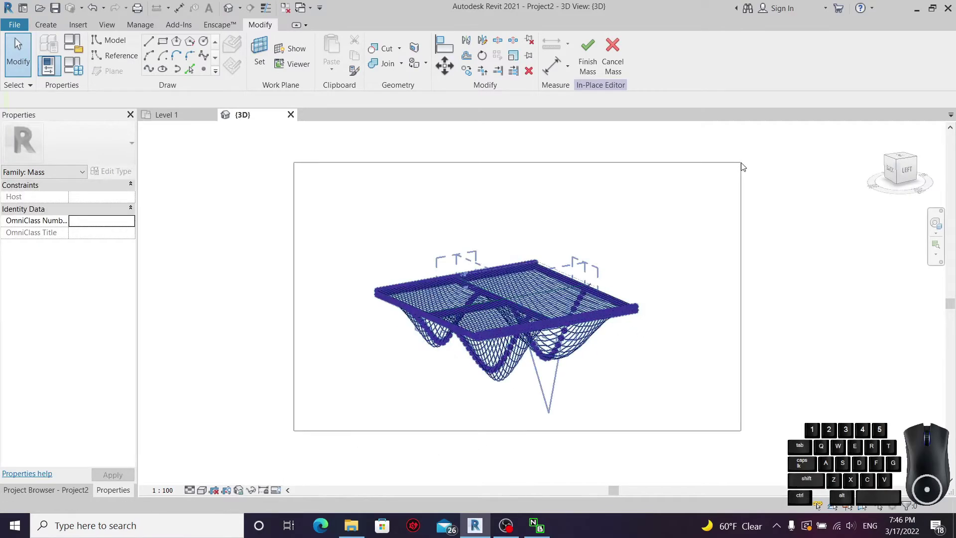
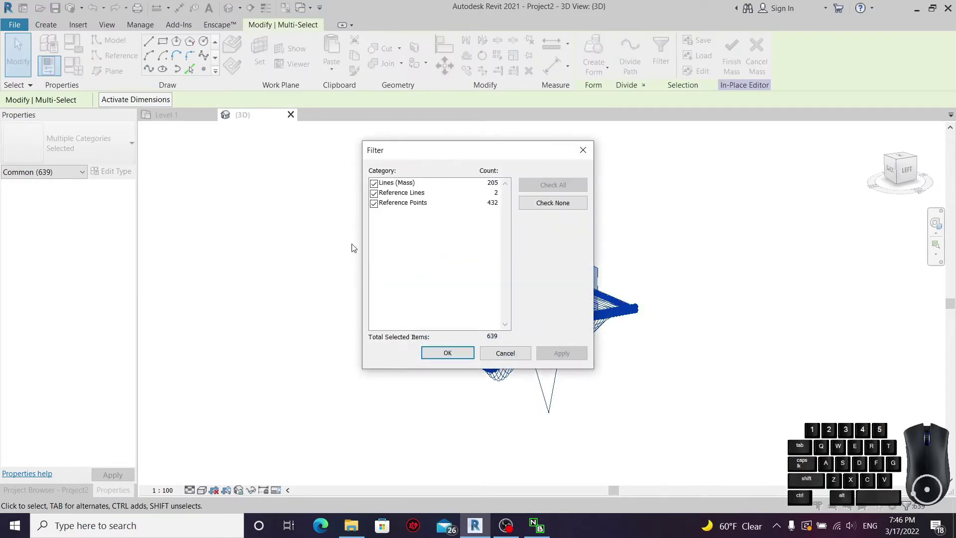
click(377, 196)
click(437, 361)
click(438, 355)
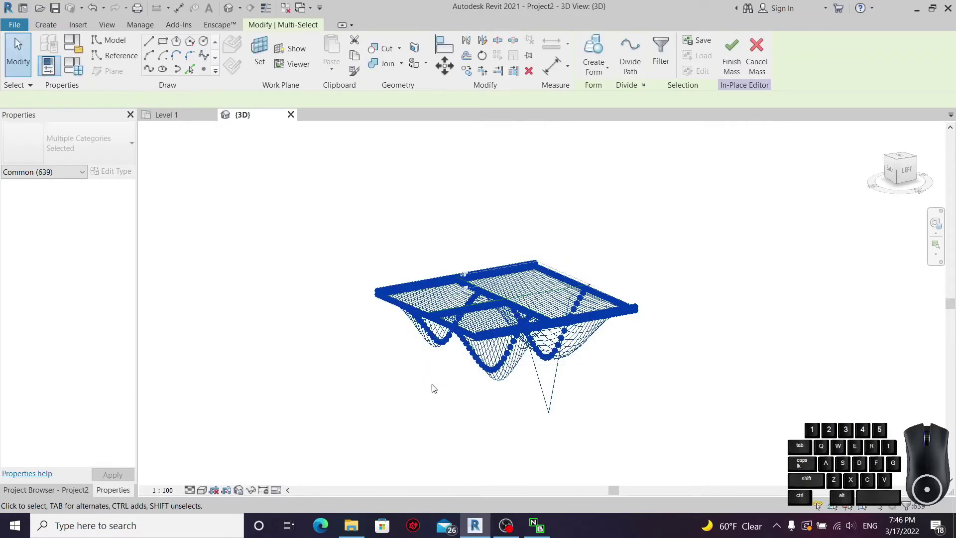
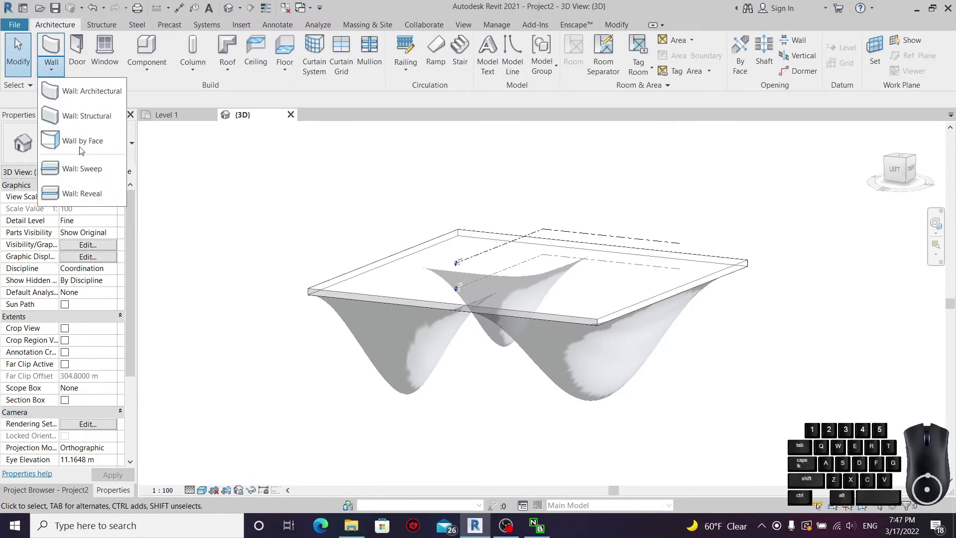
- Assign Default New Material to the 0.1 m structure layer of Generic - 200mm and close the dialogs
click(90, 97)
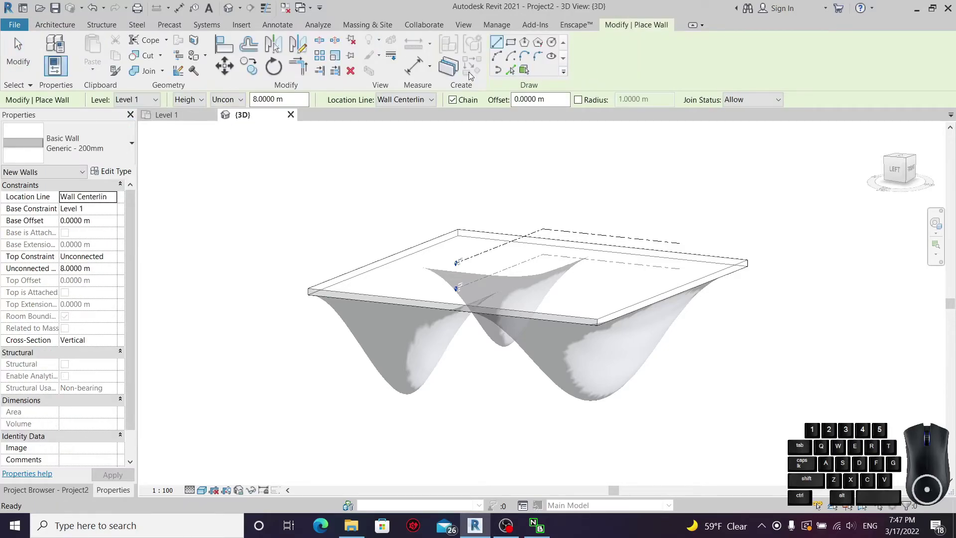
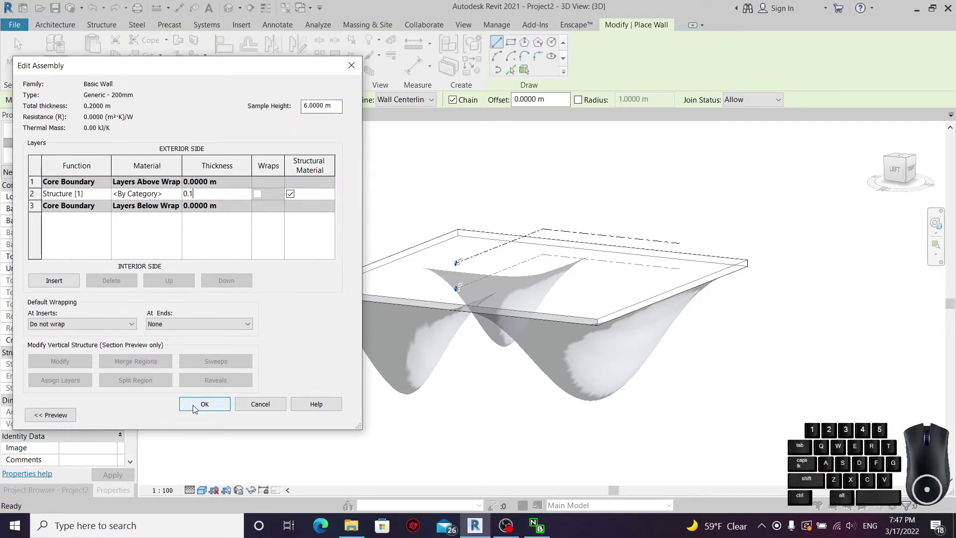
click(178, 194)
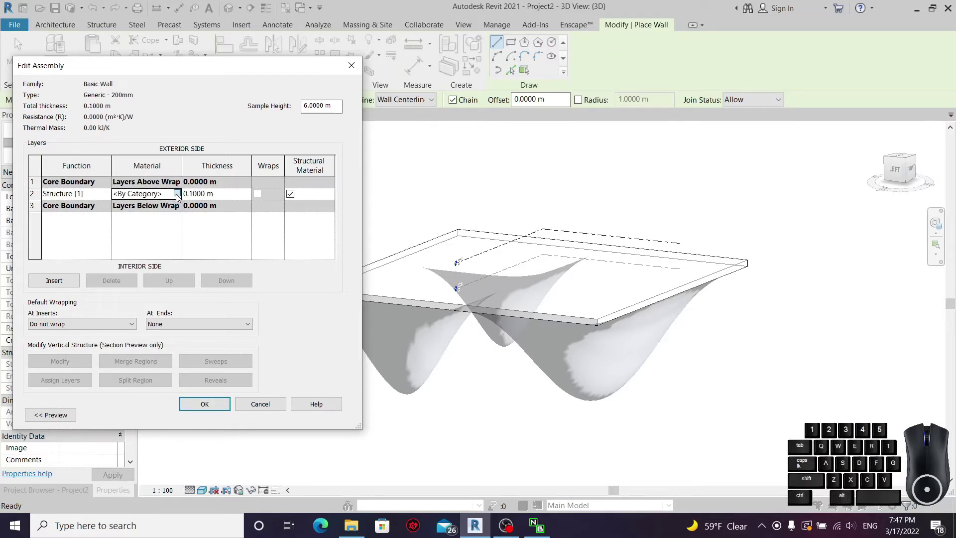
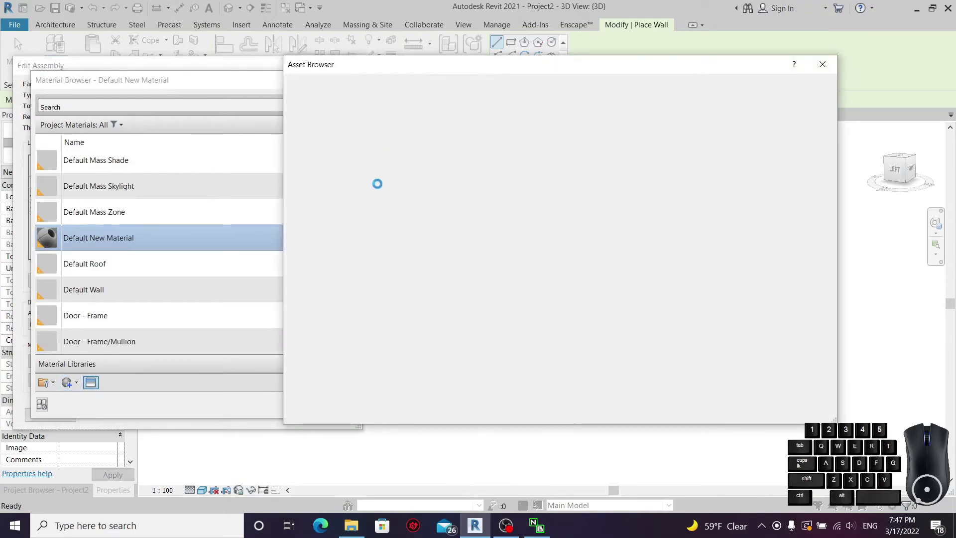
double_click(371, 154)
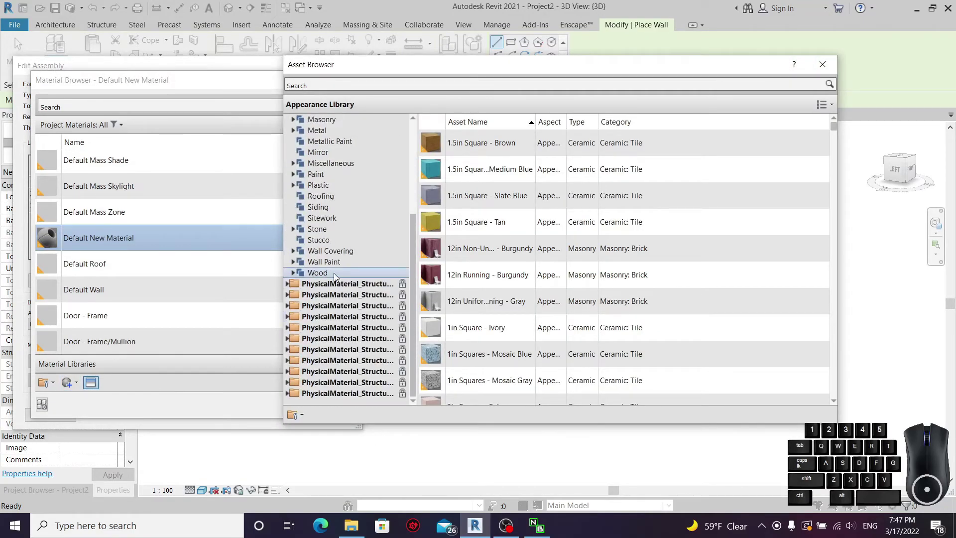
double_click(337, 267)
scroll(up, 3)
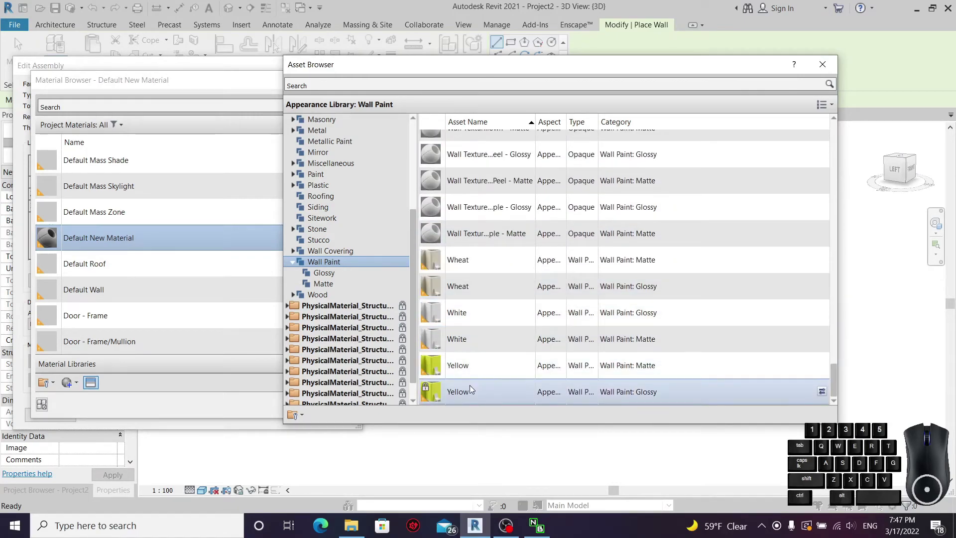
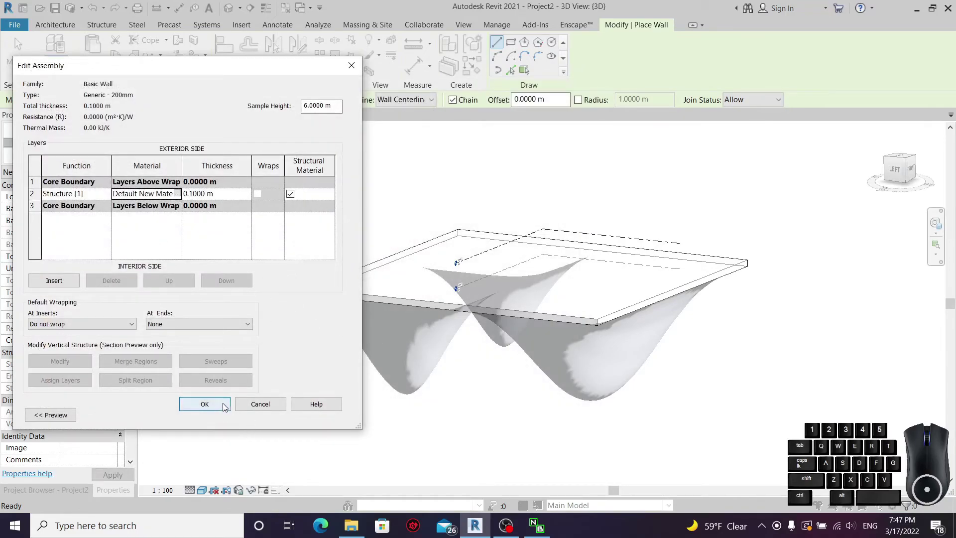
click(222, 404)
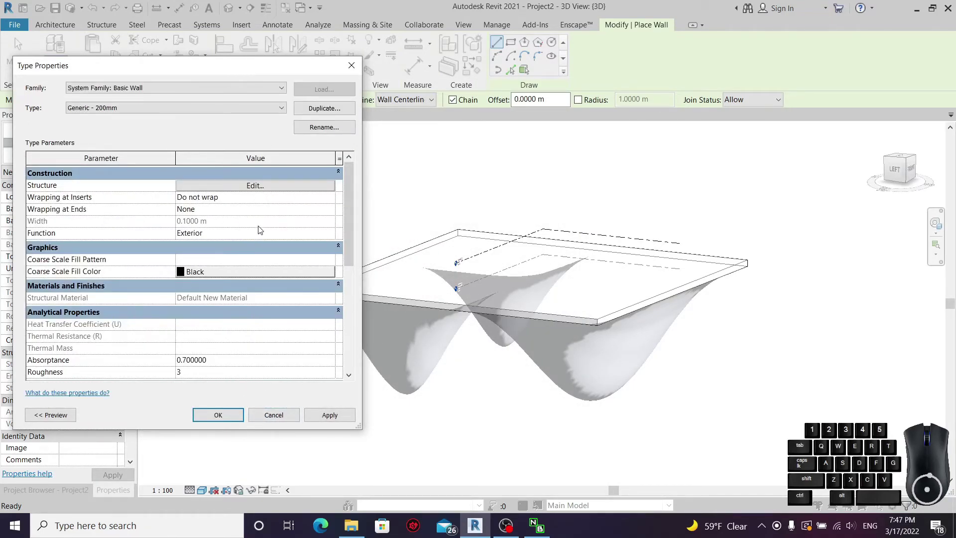
click(296, 184)
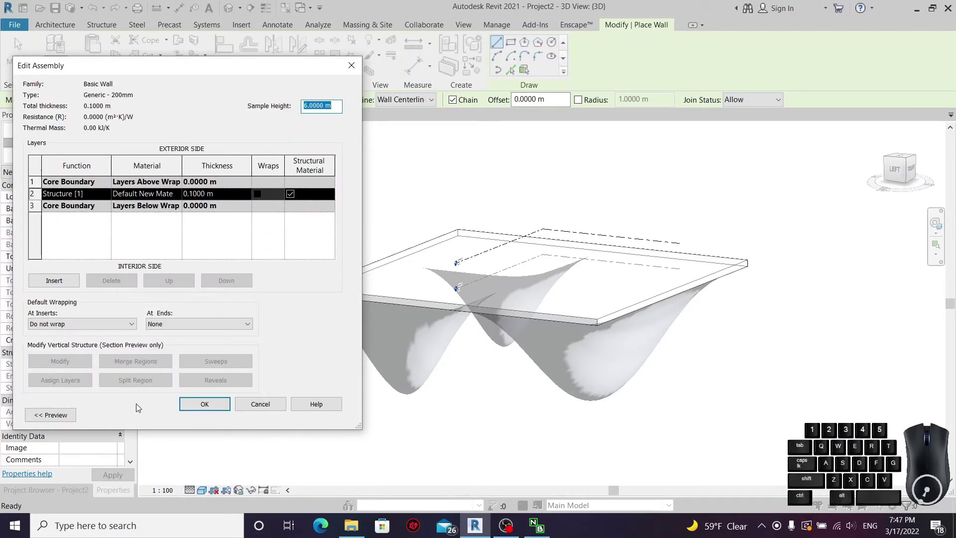
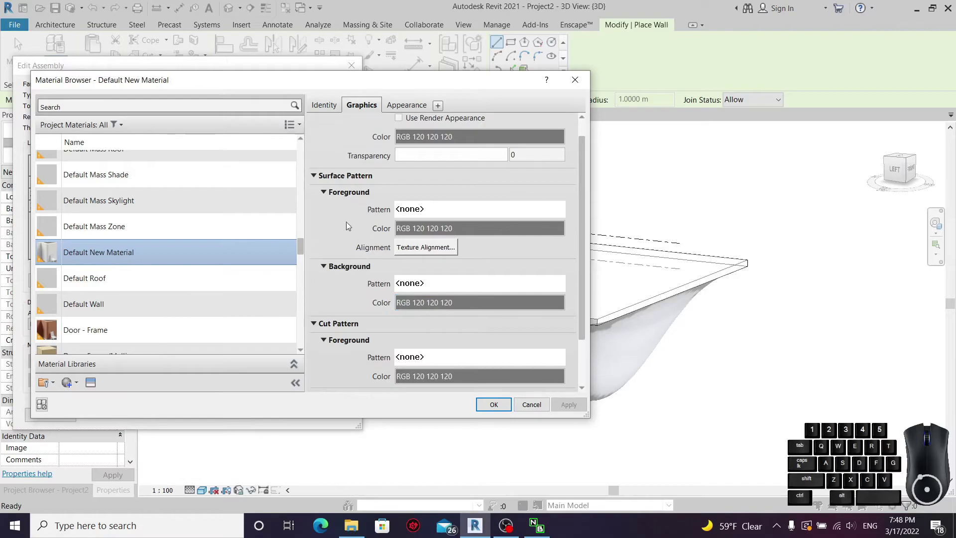
click(489, 404)
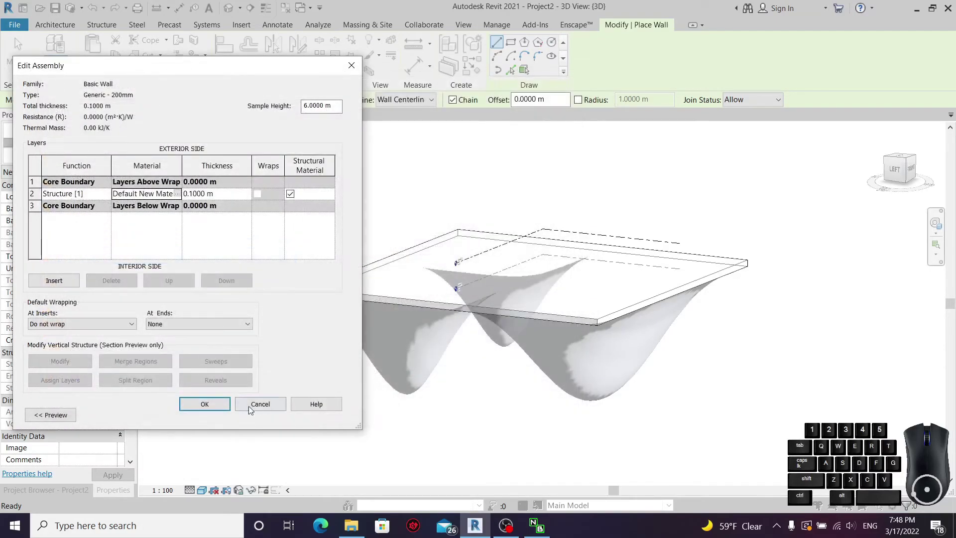
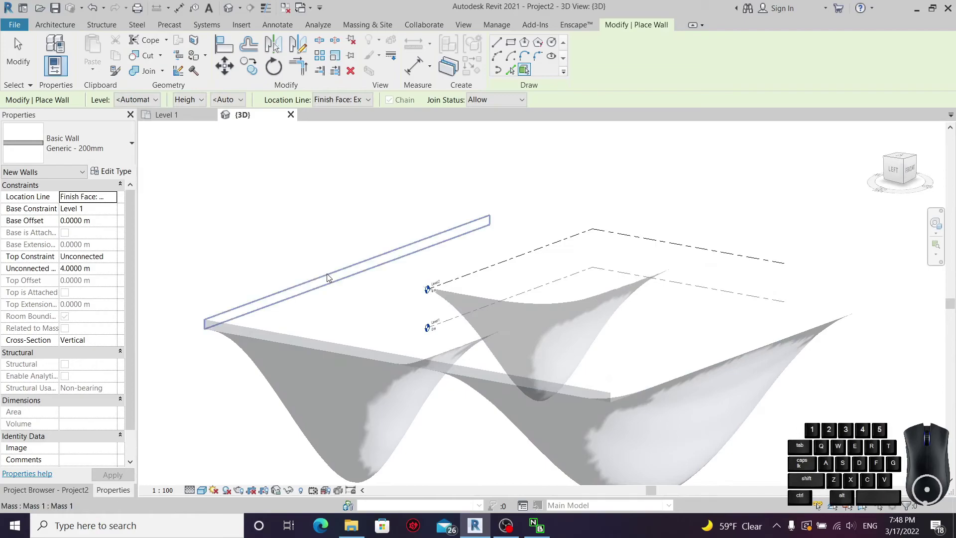
- Tab to the chain of top edge faces and place walls forming a closed rectangular frame
key(Tab)
key(Tab)
key(Tab)
key(Tab)
key(Tab)
key(Tab)
key(Tab)
click(314, 335)
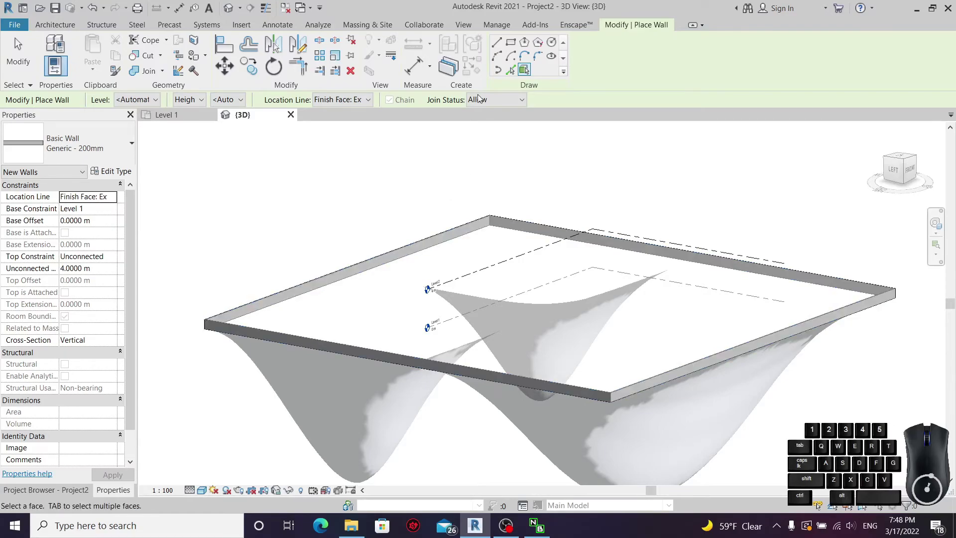
scroll(down, 3)
scroll(up, 3)
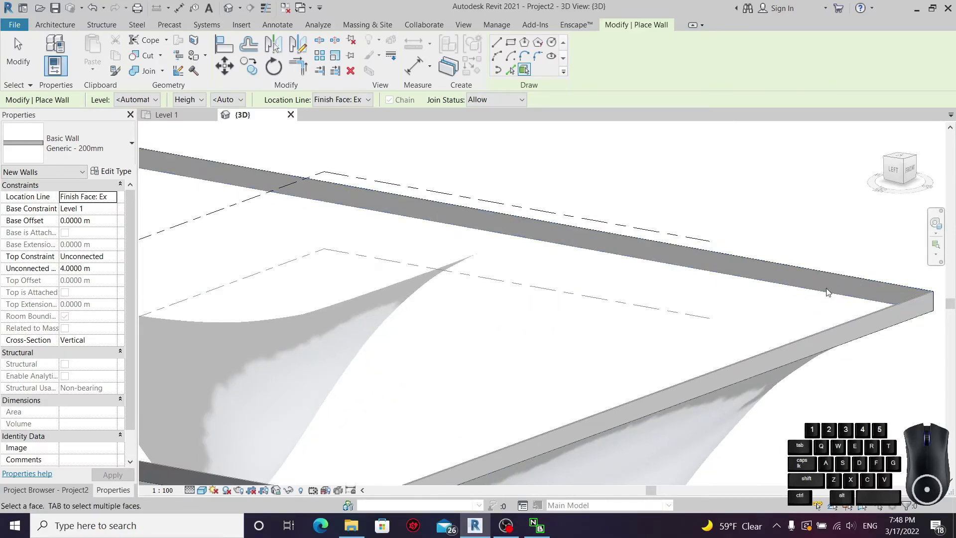
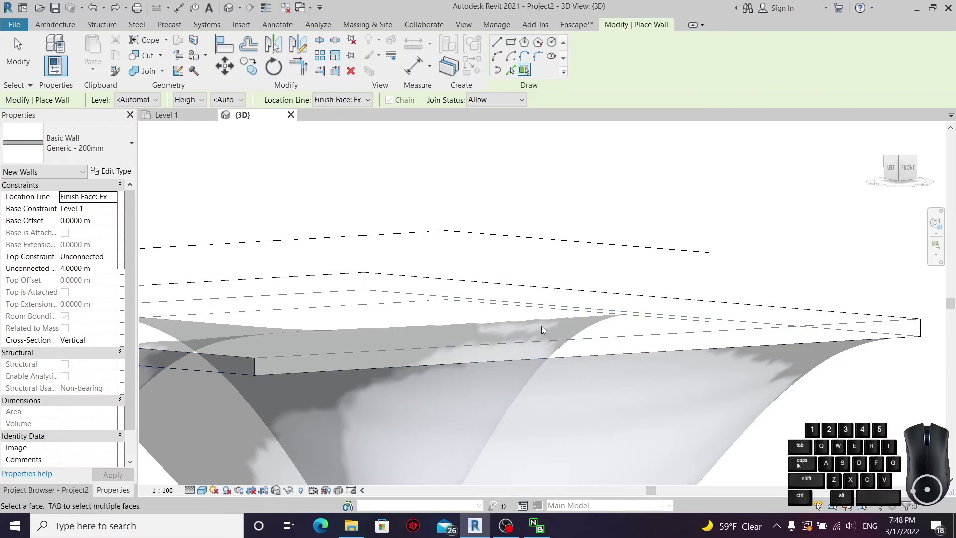
key(Tab)
key(Tab)
key(Tab)
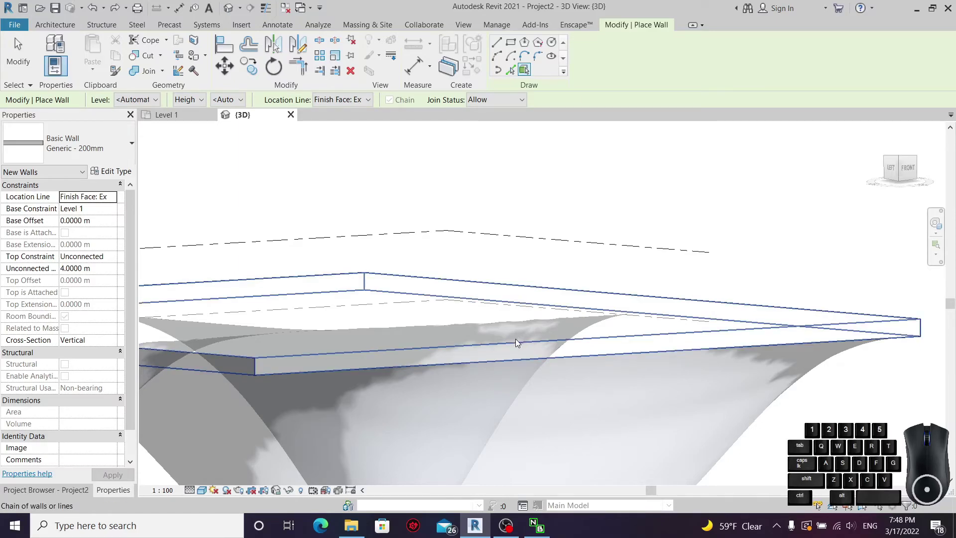
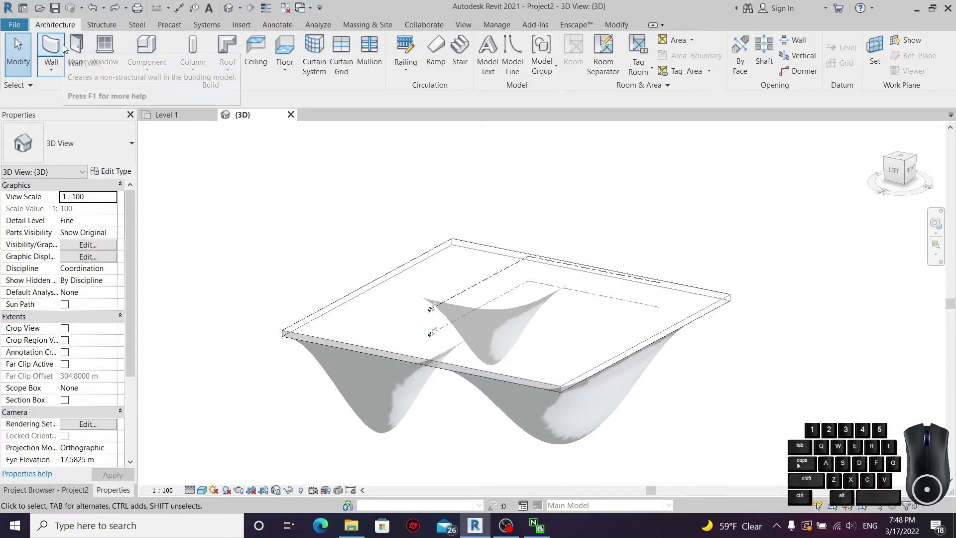
- Start Curtain System by face and set the 1500 x 3000mm type's Grid 1 spacing to 0.5
click(364, 29)
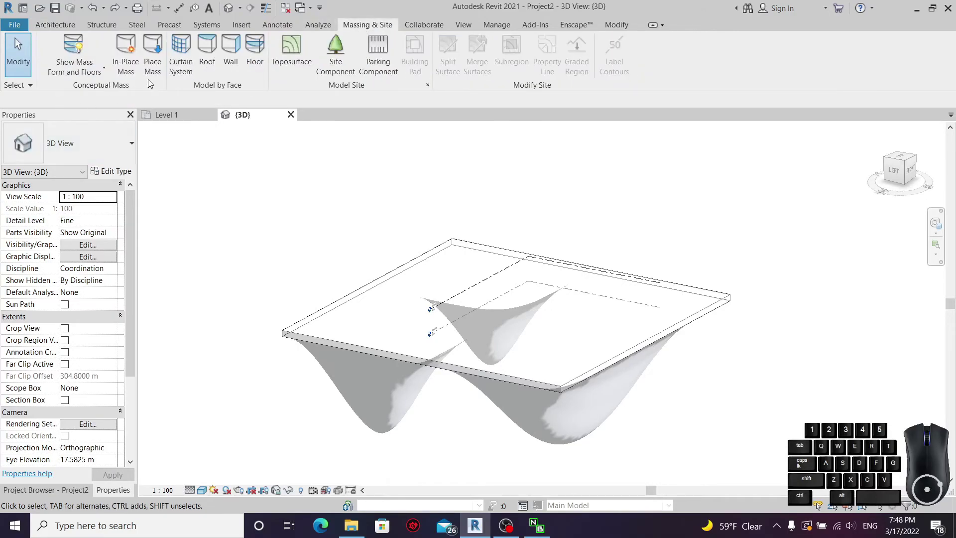
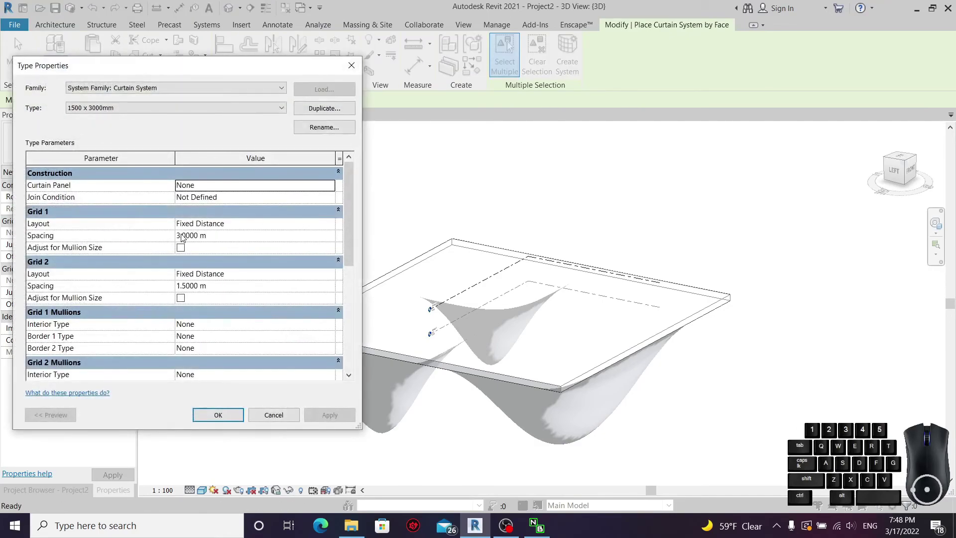
click(225, 242)
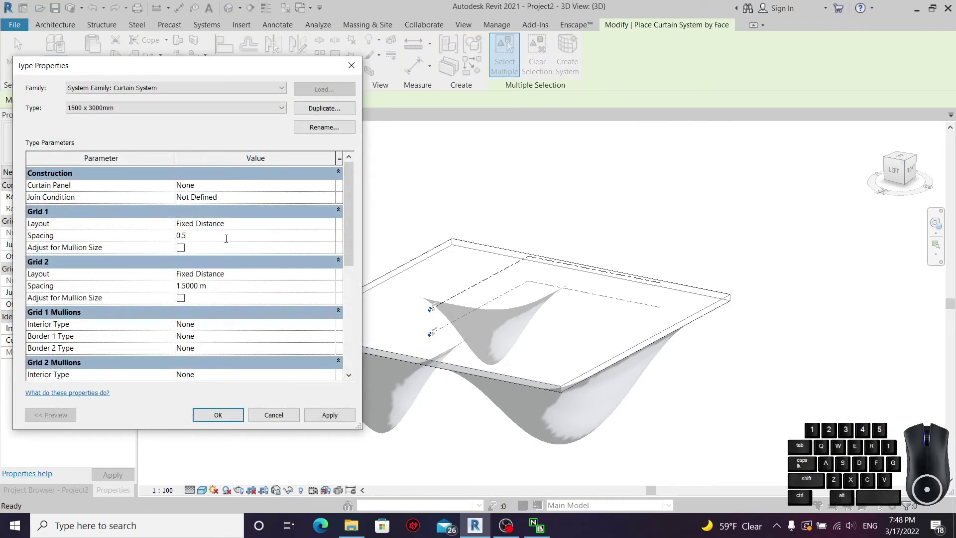